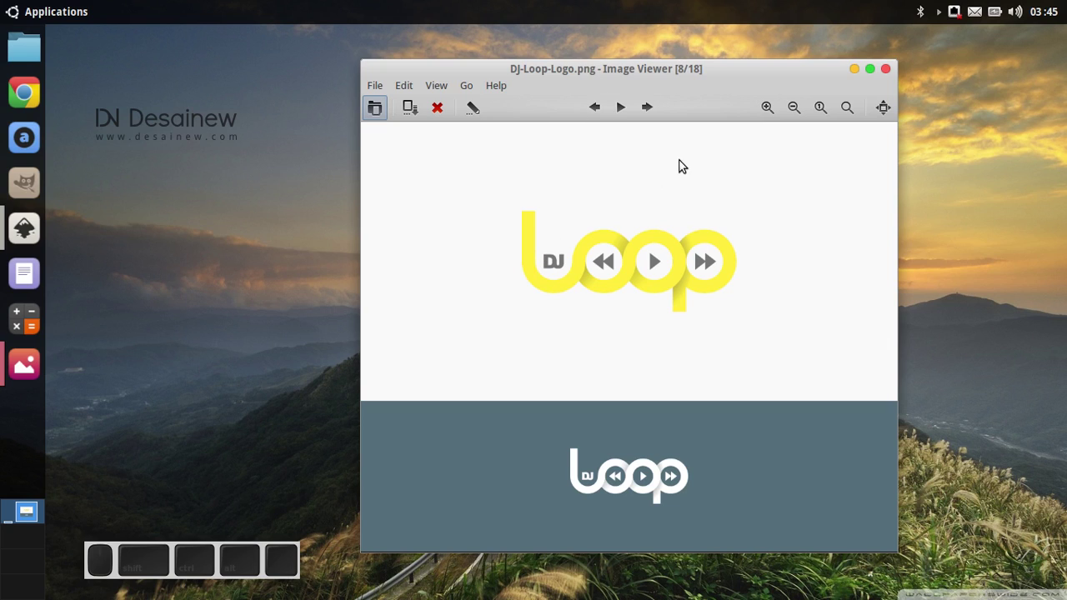
View the DJ Loop reference logo in Image Viewer and close its window.
left_click_drag(782, 72, 789, 76)
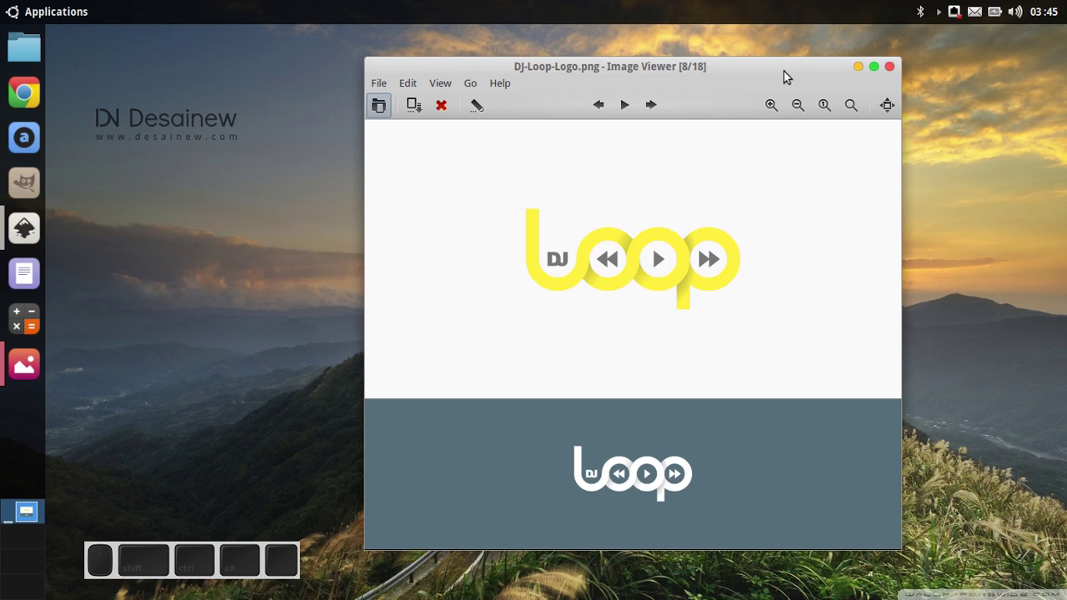
left_click(865, 68)
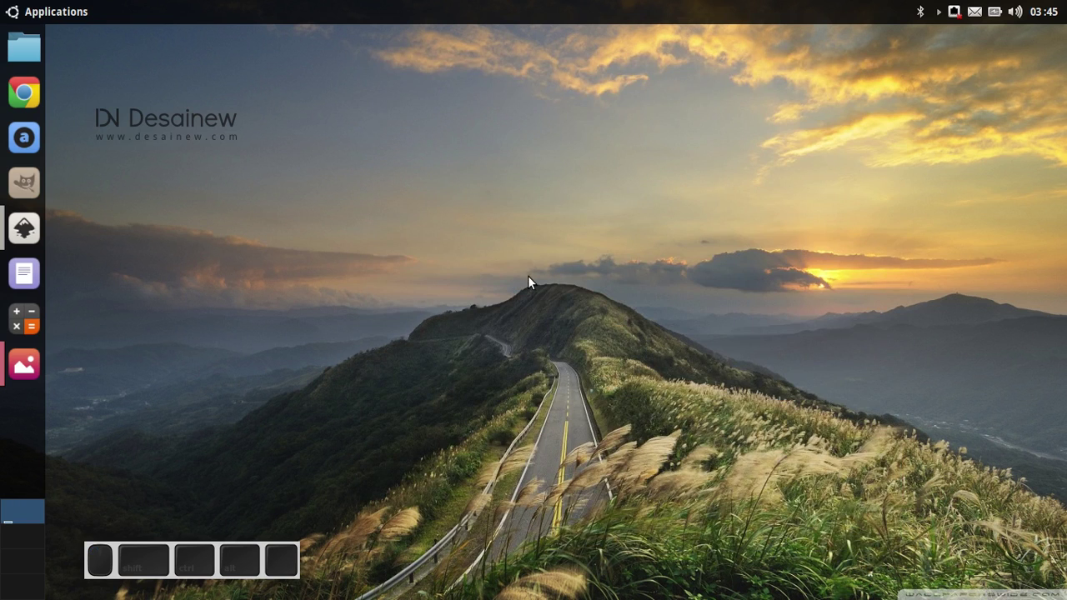
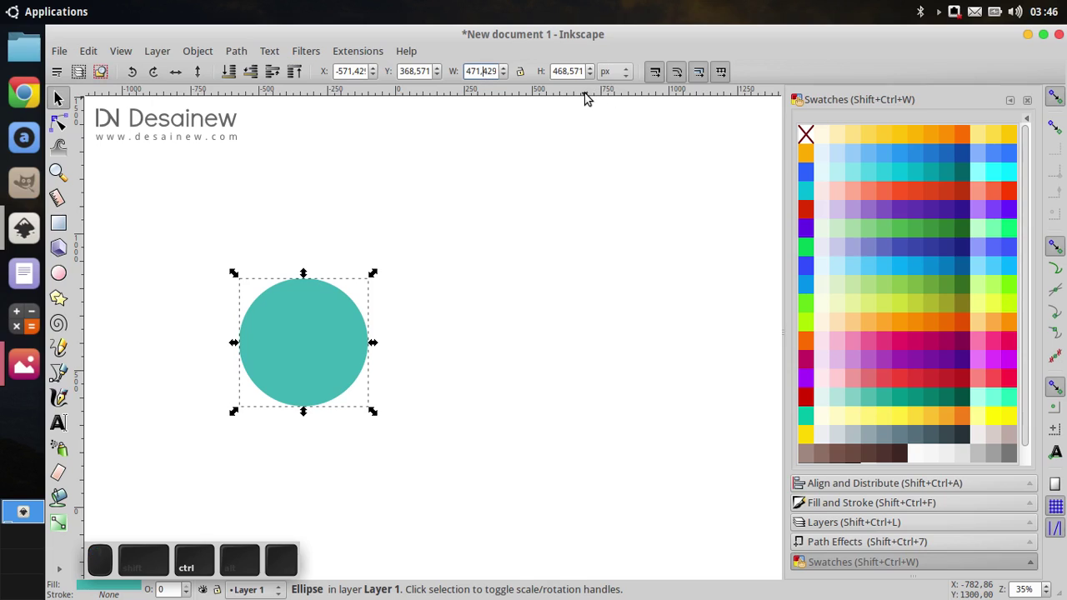
Size the circle to 300 by 300 px via the toolbar W and H fields.
key("ctrl+a")
key("ctrl+3")
key("ctrl+0")
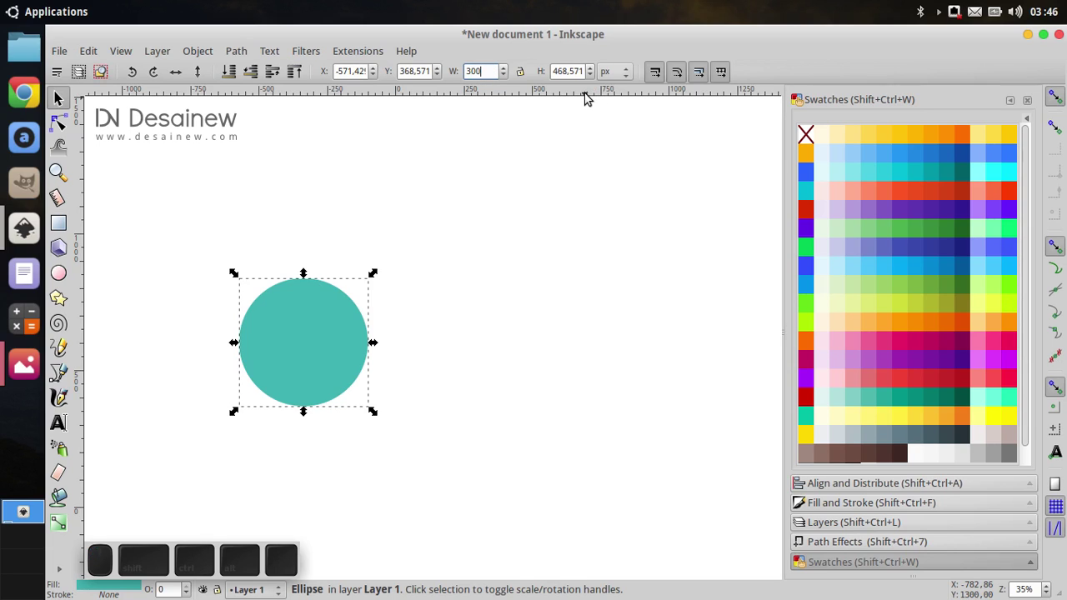
key("Tab")
key("3")
key("0")
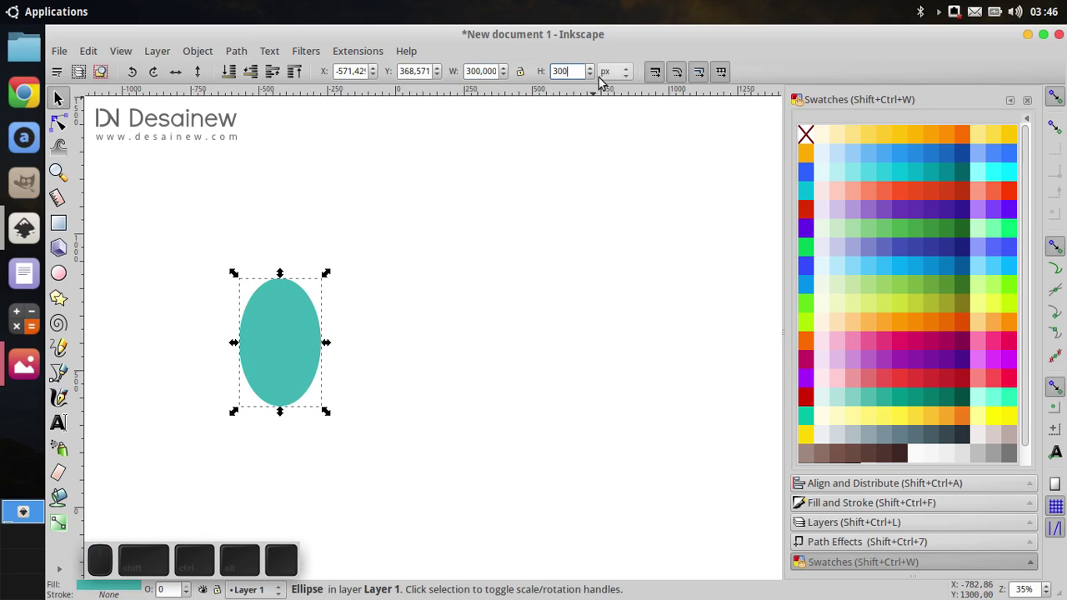
key("Return")
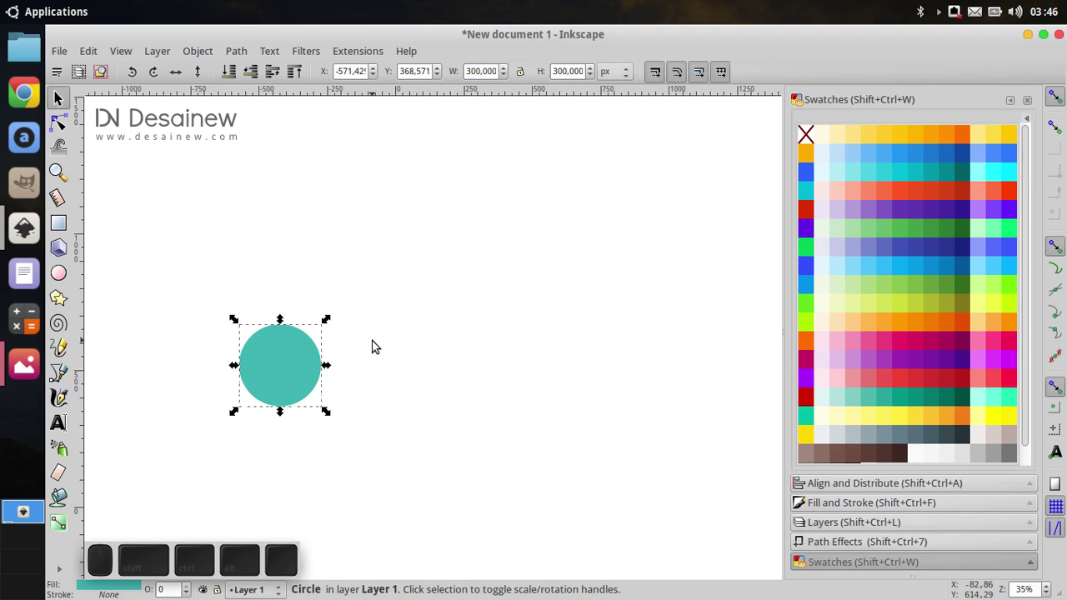
scroll("up", 3)
left_click_drag(265, 388, 342, 460)
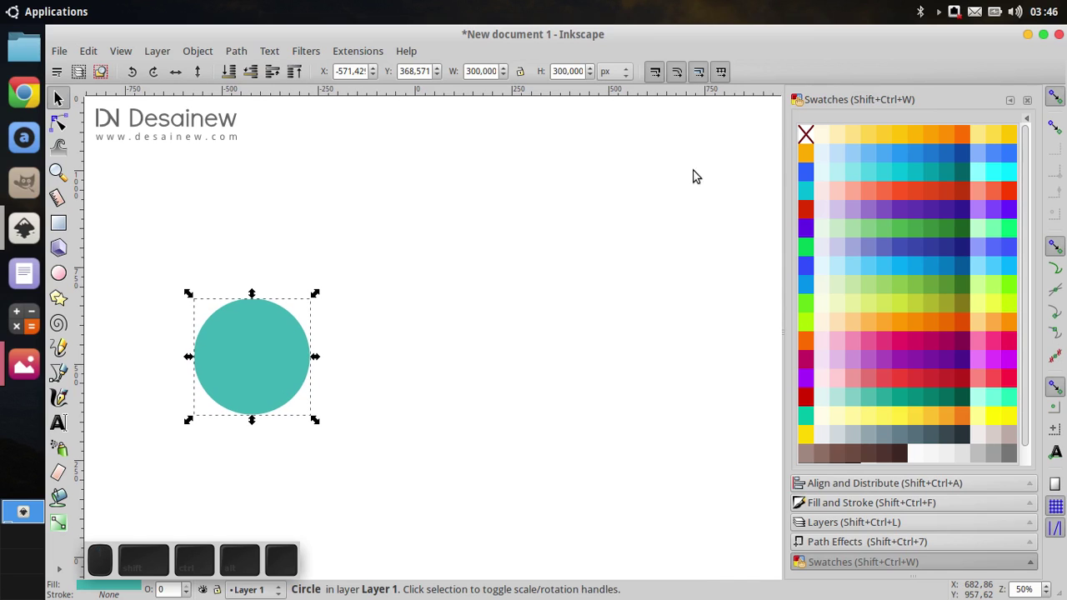
Fill the circle blue and place a duplicate circle to its right.
left_click(471, 296)
left_click(266, 368)
left_click(918, 271)
left_click(436, 359)
left_click(282, 333)
right_click(282, 334)
left_click(410, 112)
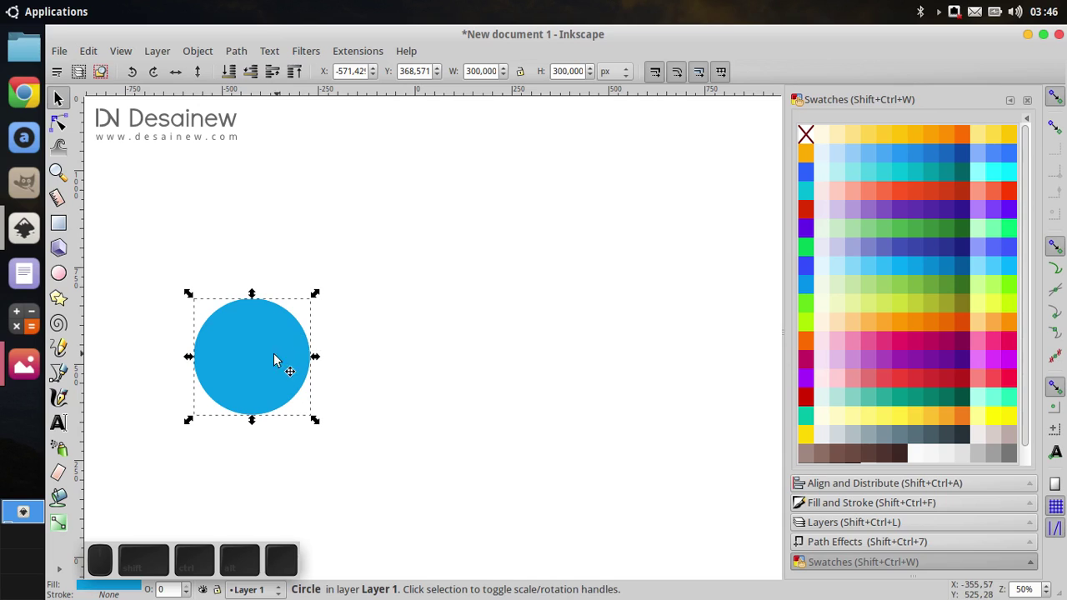
left_click_drag(255, 357, 368, 397)
left_click(366, 394)
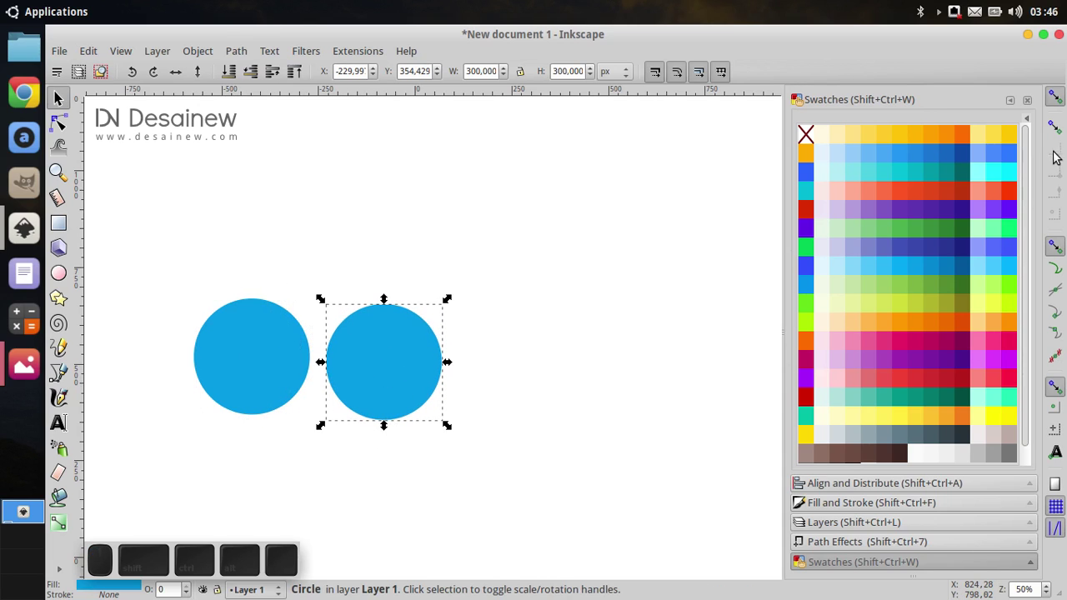
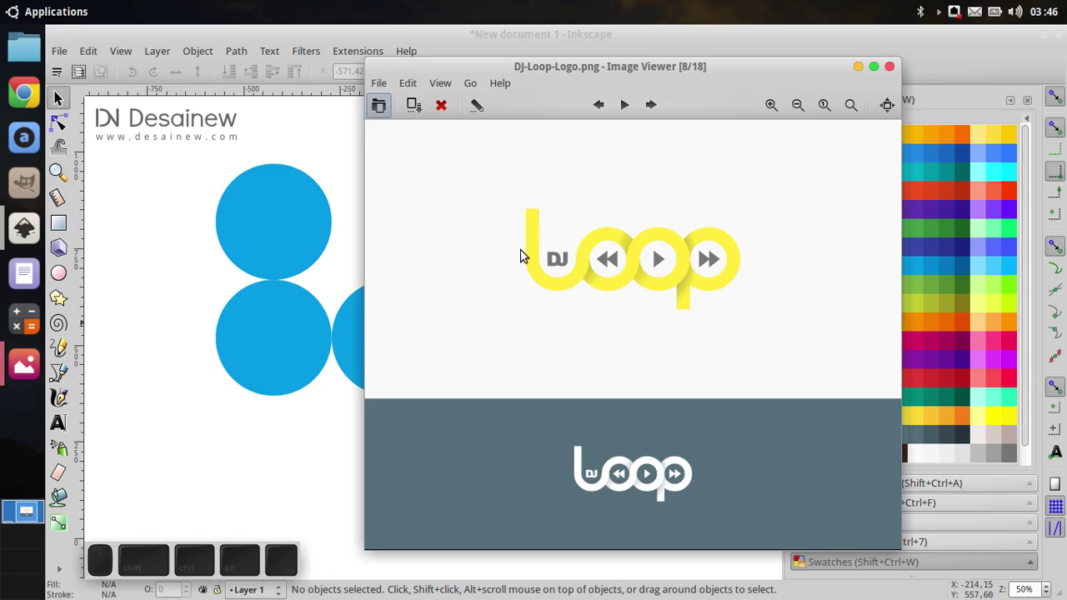
Lay out six blue circles: four in a row, one above the first, one below the last.
left_click(576, 77)
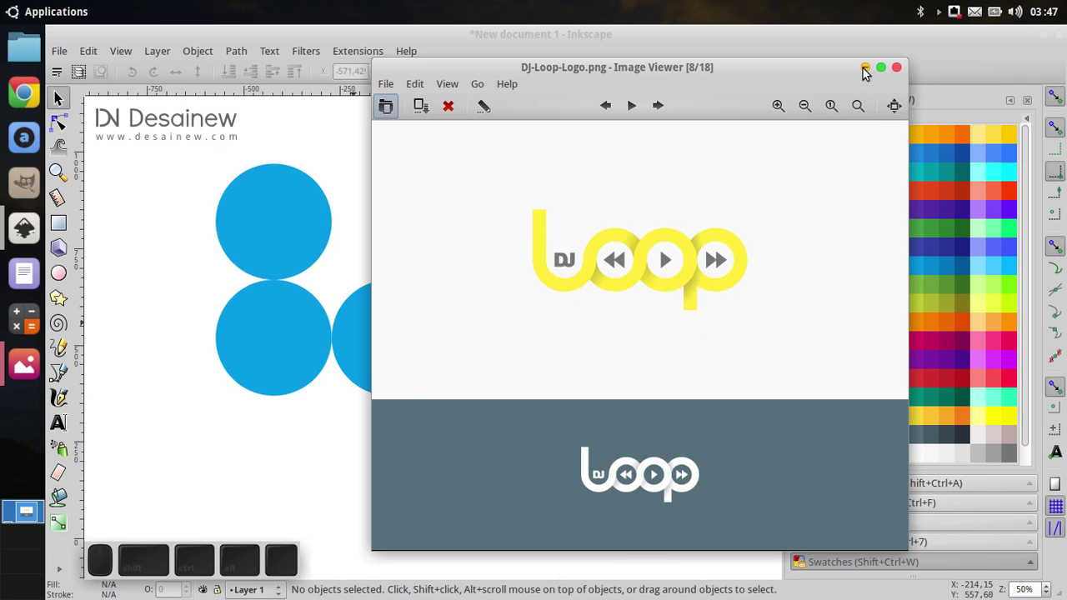
Close the reference logo window and return to the Inkscape canvas of six circles.
left_click(868, 71)
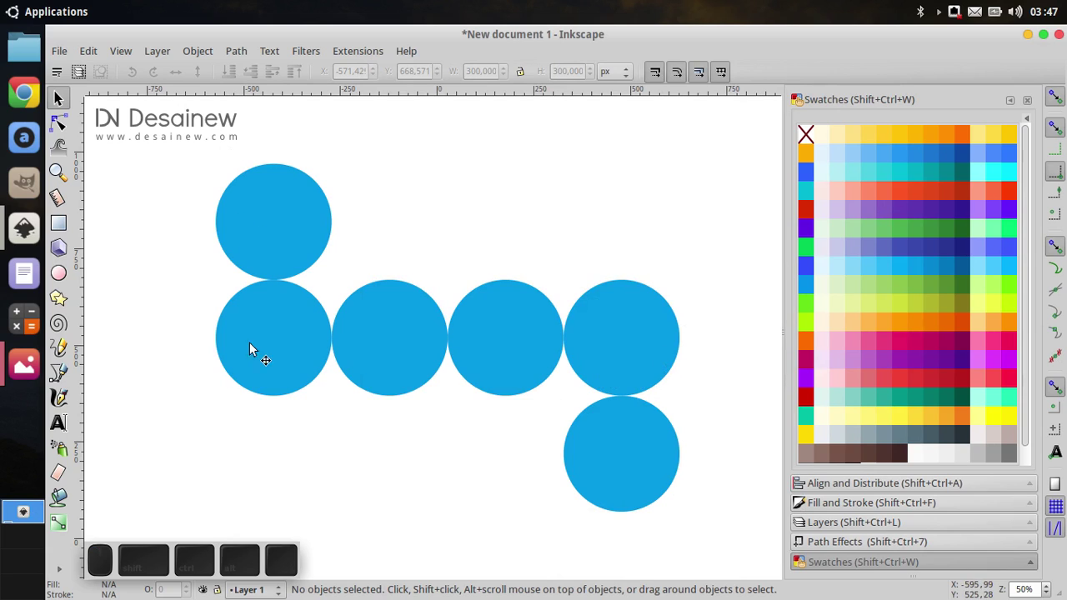
left_click(216, 267)
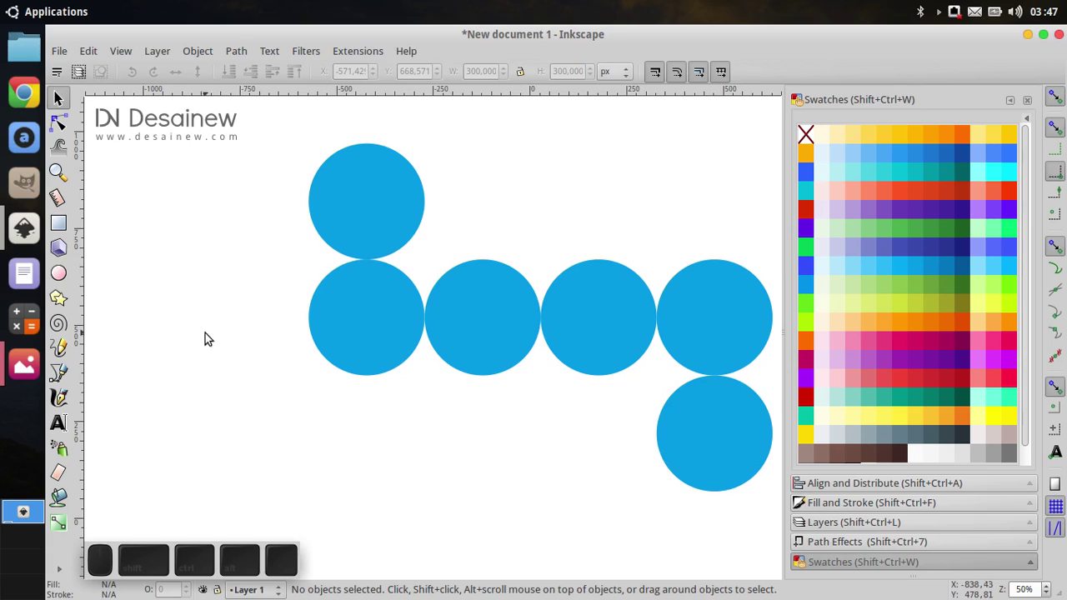
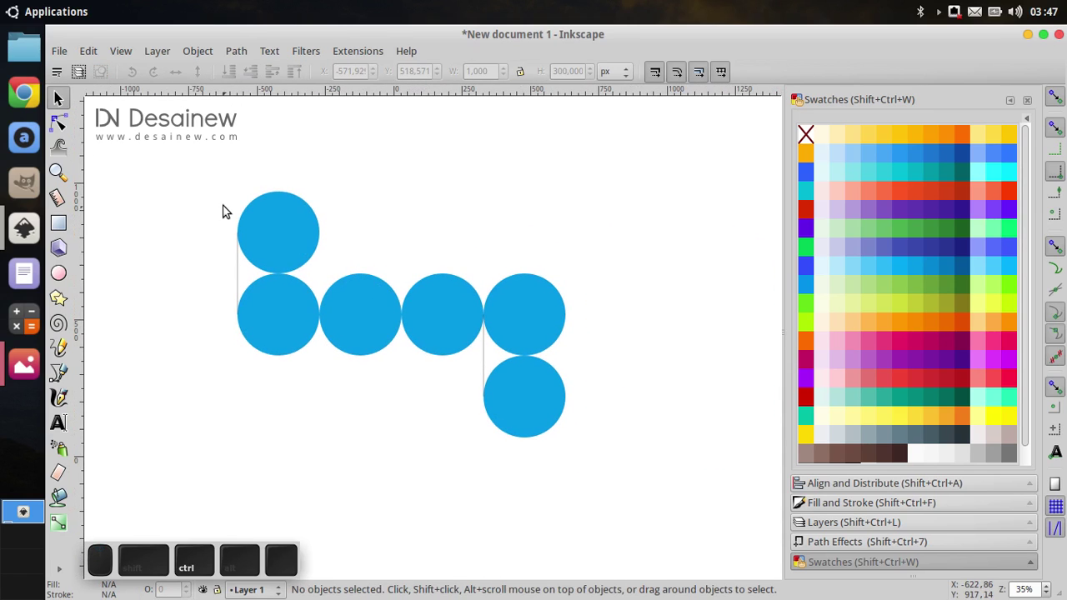
Give all selected circles and lines no fill and a flat black 80 px stroke.
left_click_drag(196, 179, 611, 479)
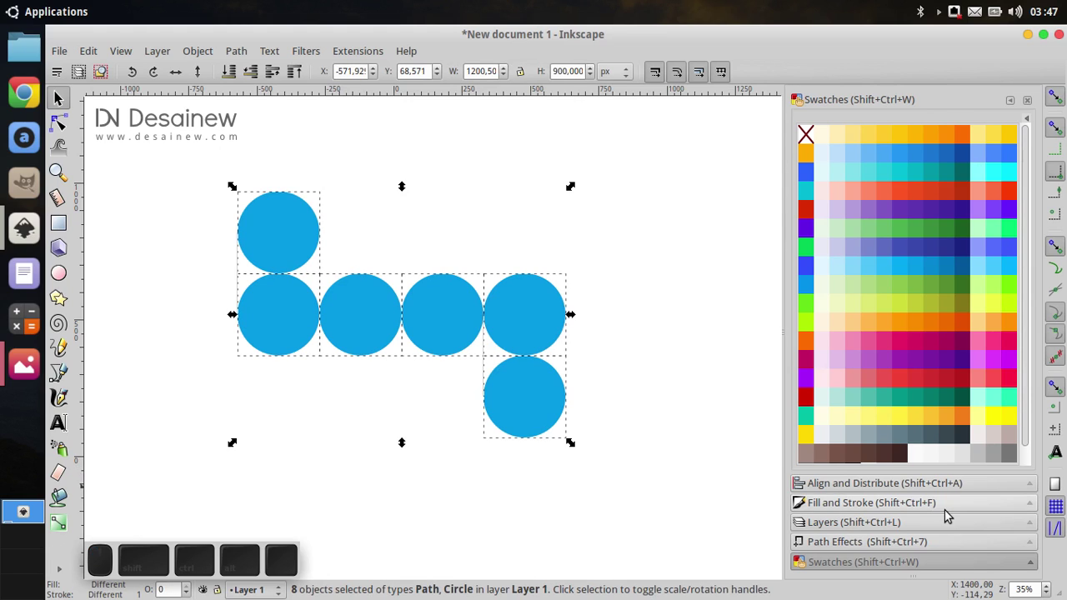
left_click(952, 508)
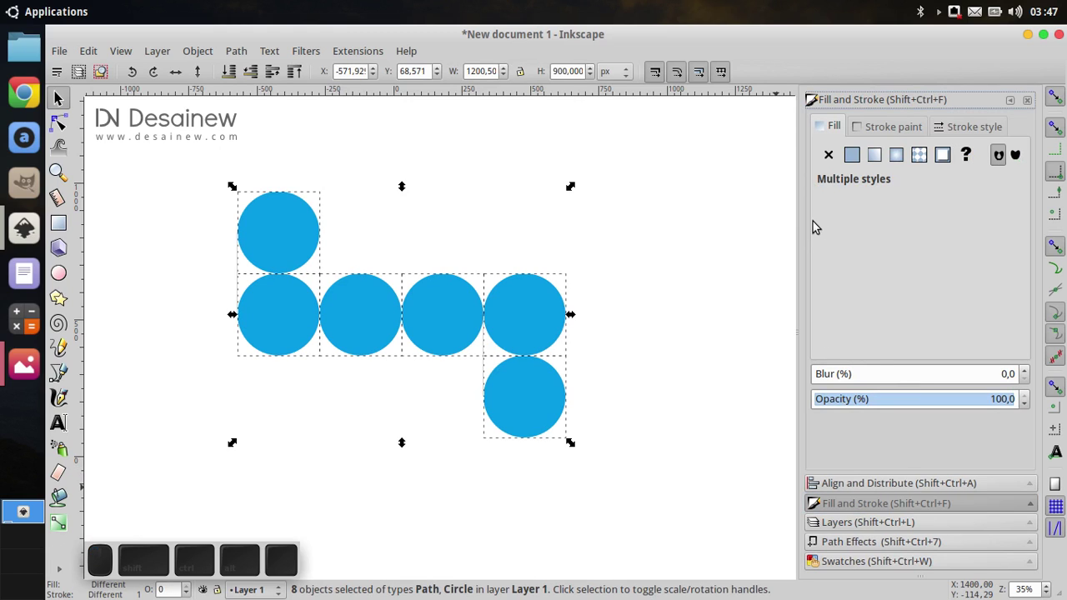
left_click(884, 135)
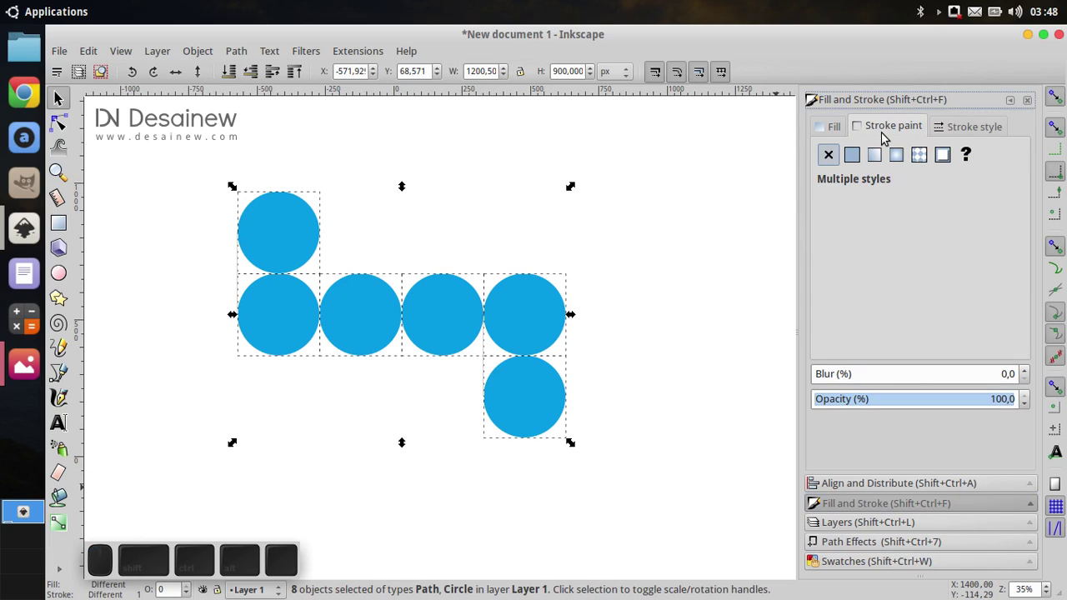
left_click(853, 159)
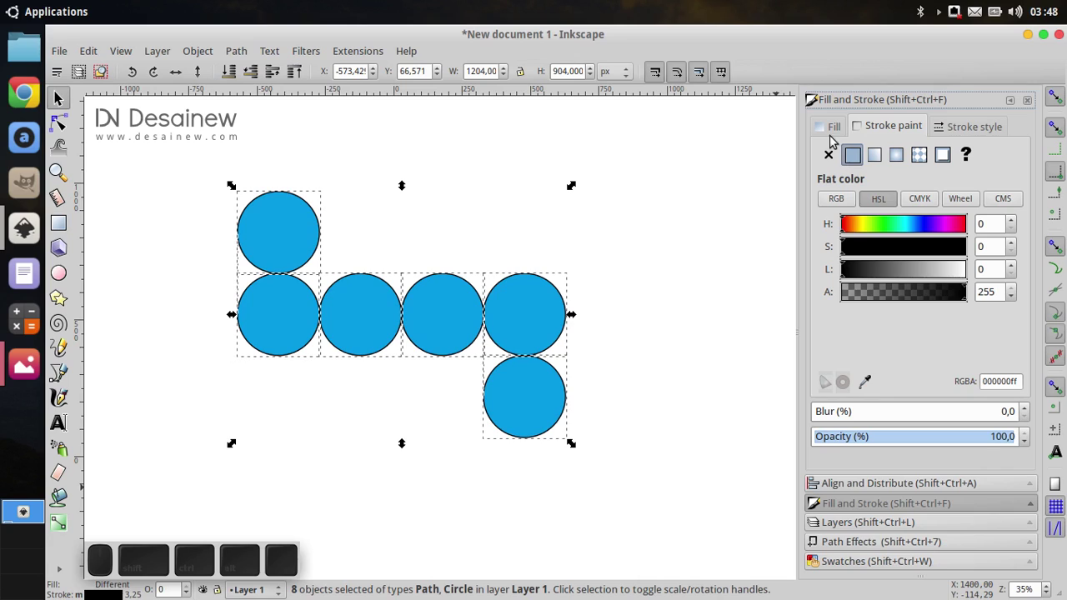
left_click(833, 131)
left_click(831, 157)
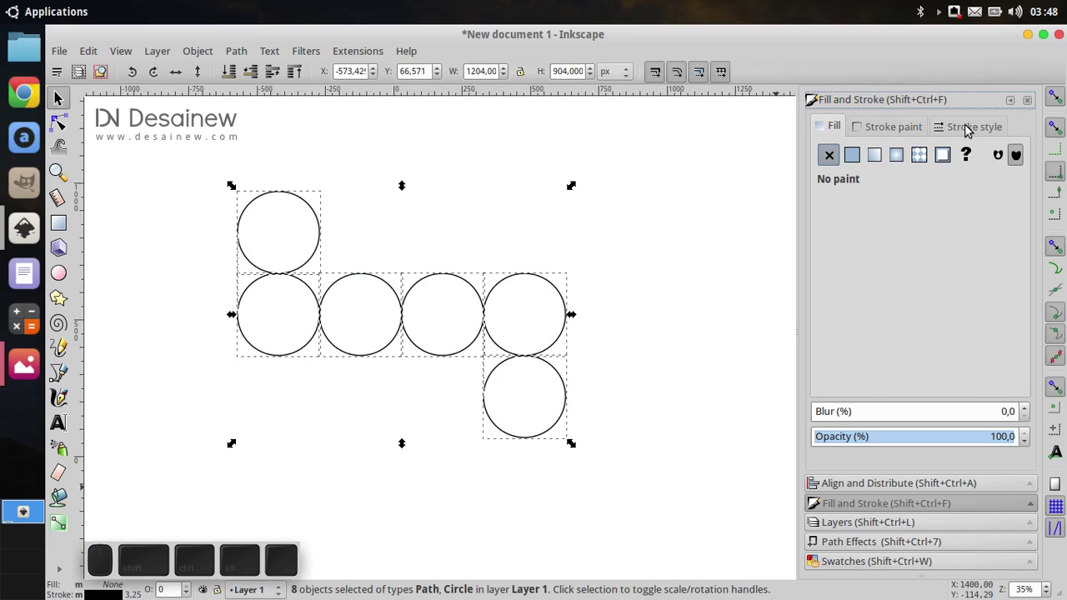
left_click(971, 125)
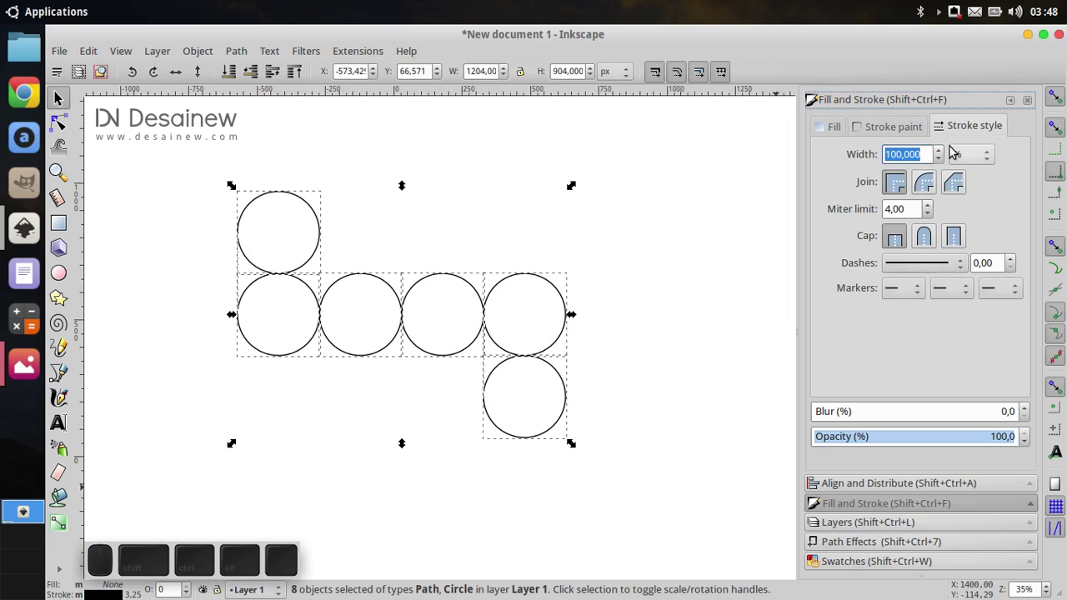
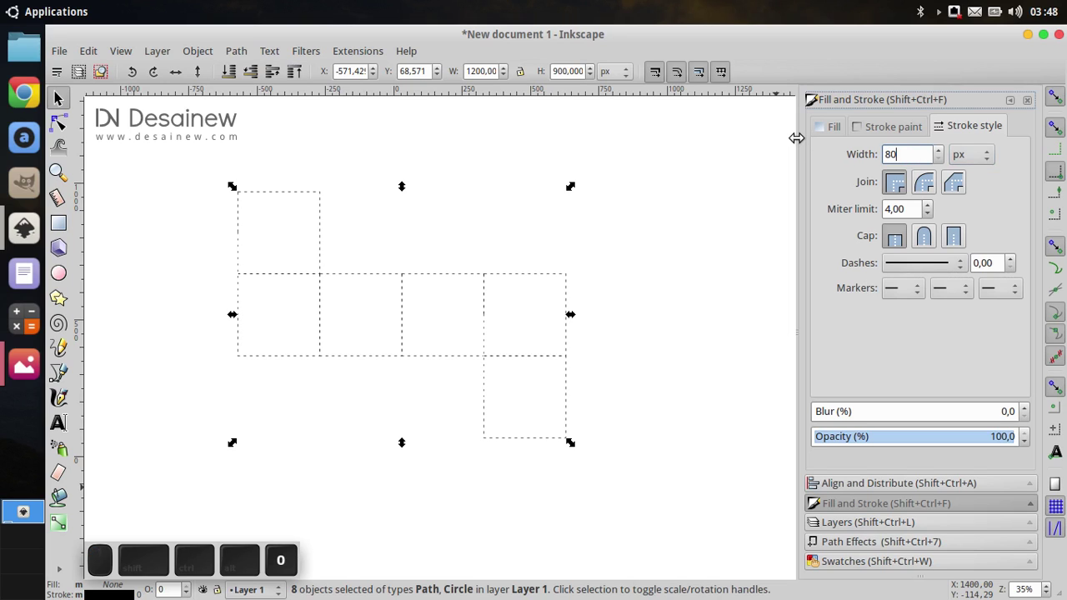
key("Return")
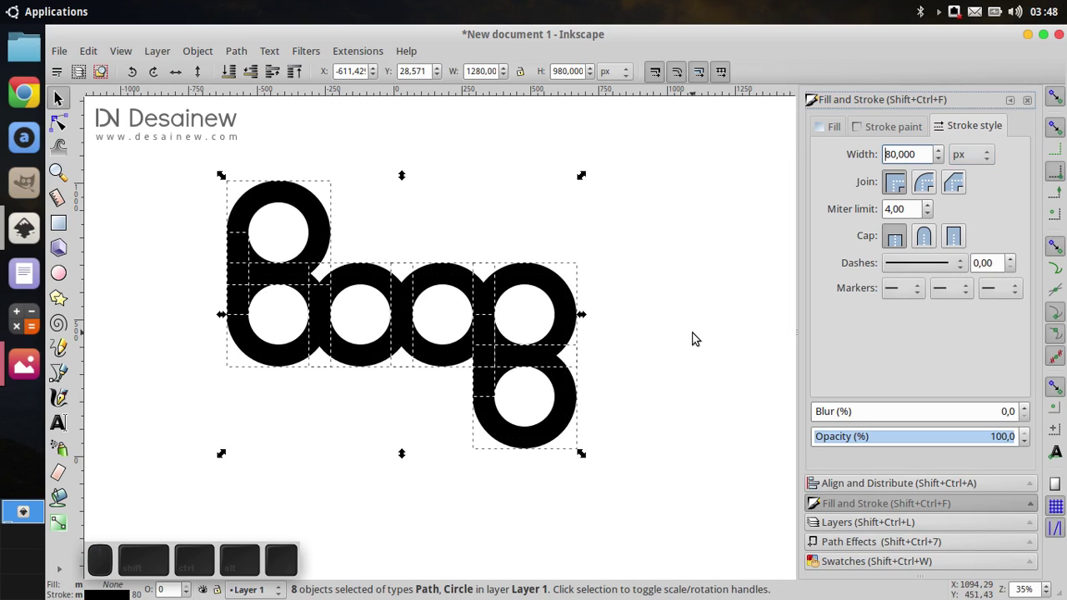
Colour the ring outlines light blue from the Swatches panel, then select the first ring.
left_click(684, 361)
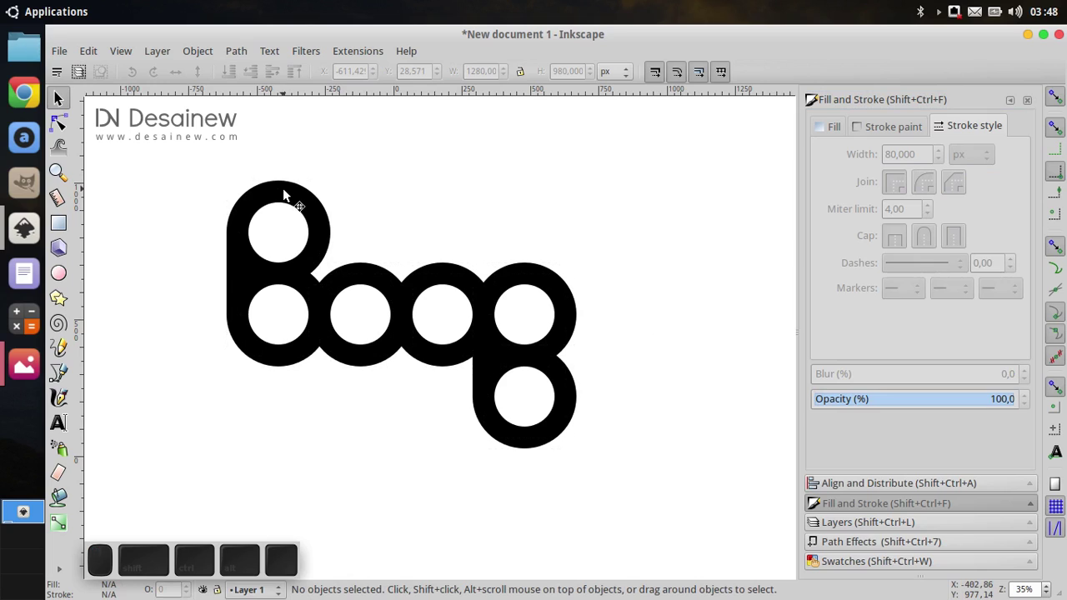
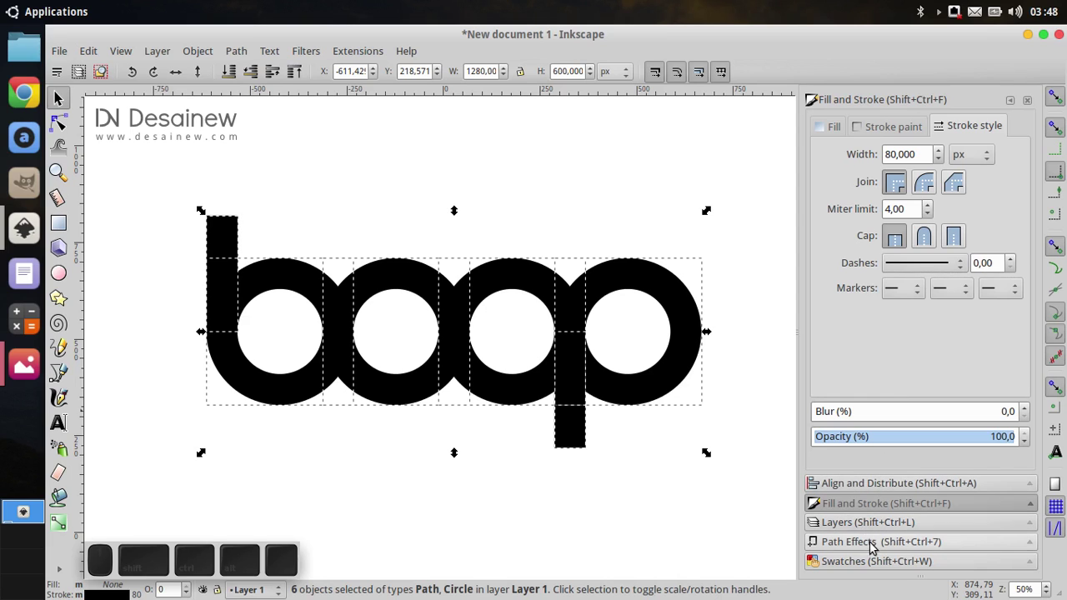
left_click(872, 547)
left_click(879, 573)
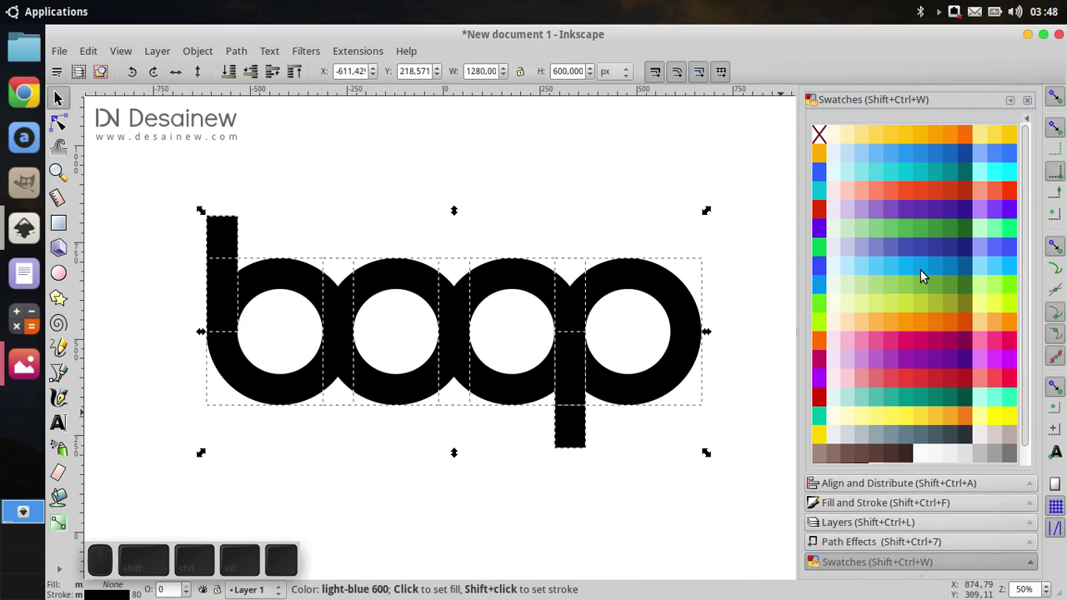
left_click(921, 273)
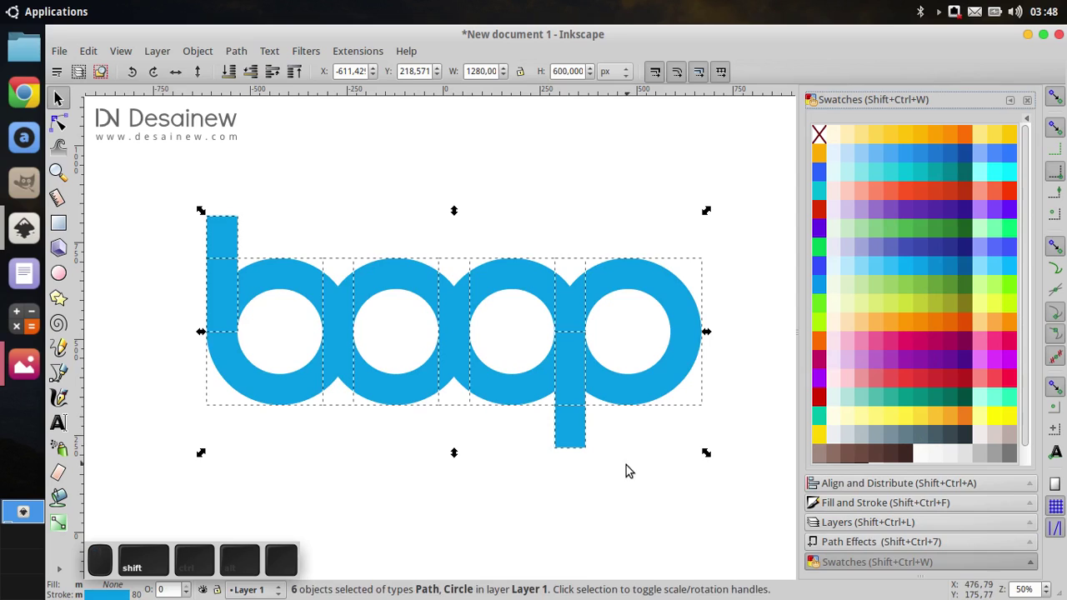
left_click(631, 464)
left_click_drag(578, 474, 580, 464)
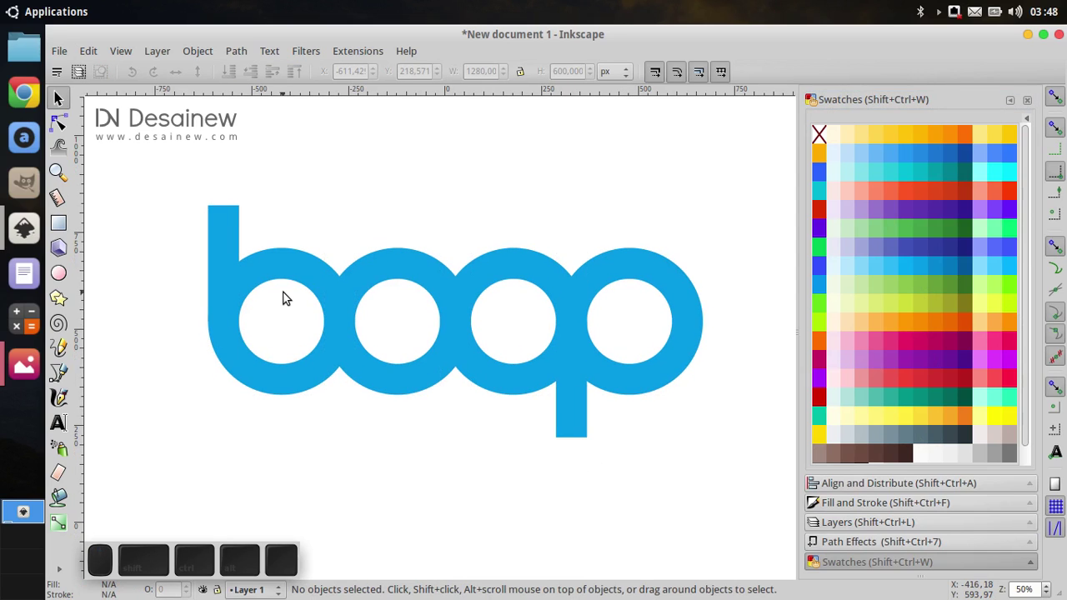
left_click(293, 263)
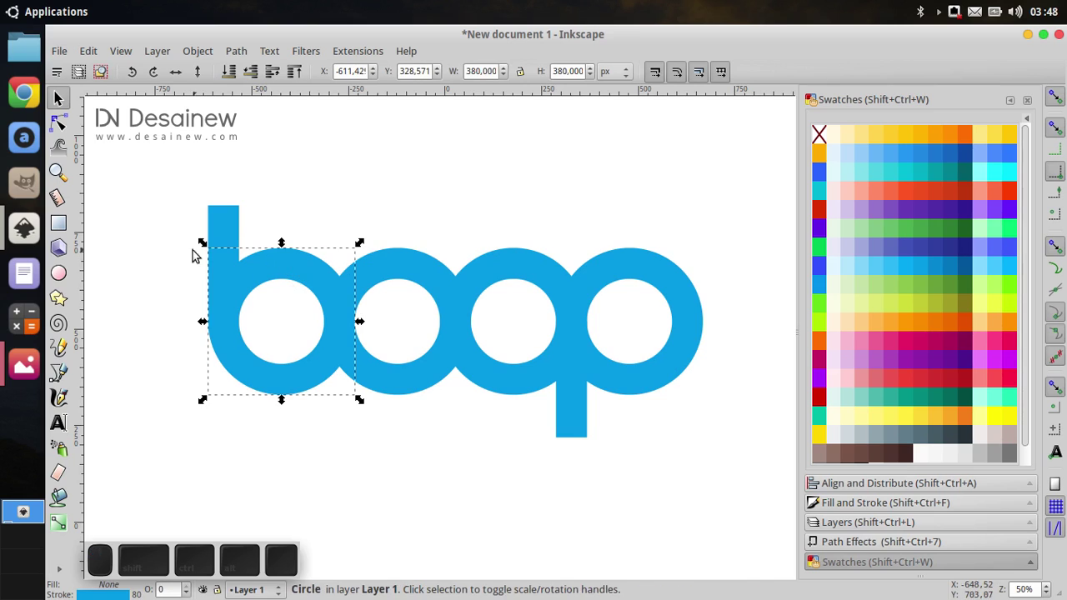
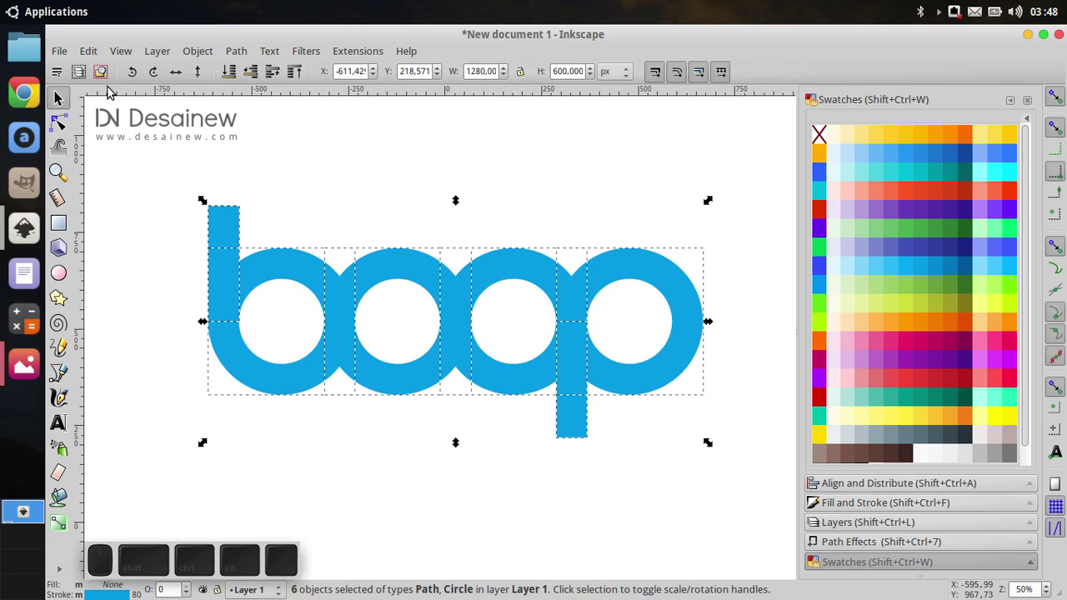
Break the first ring's path at its side nodes and Break Apart into top and bottom halves.
left_click(67, 128)
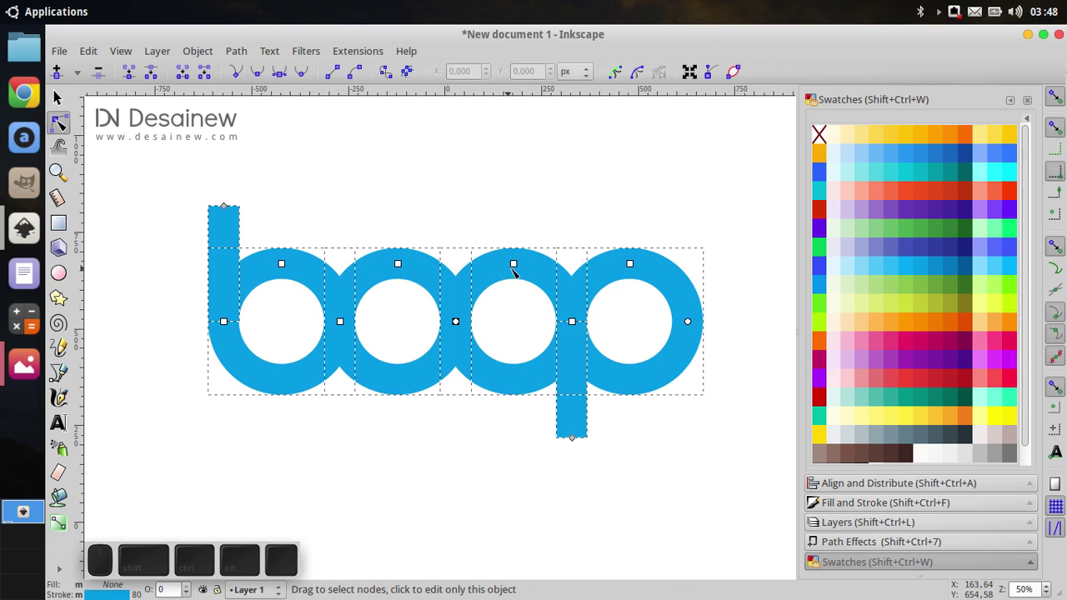
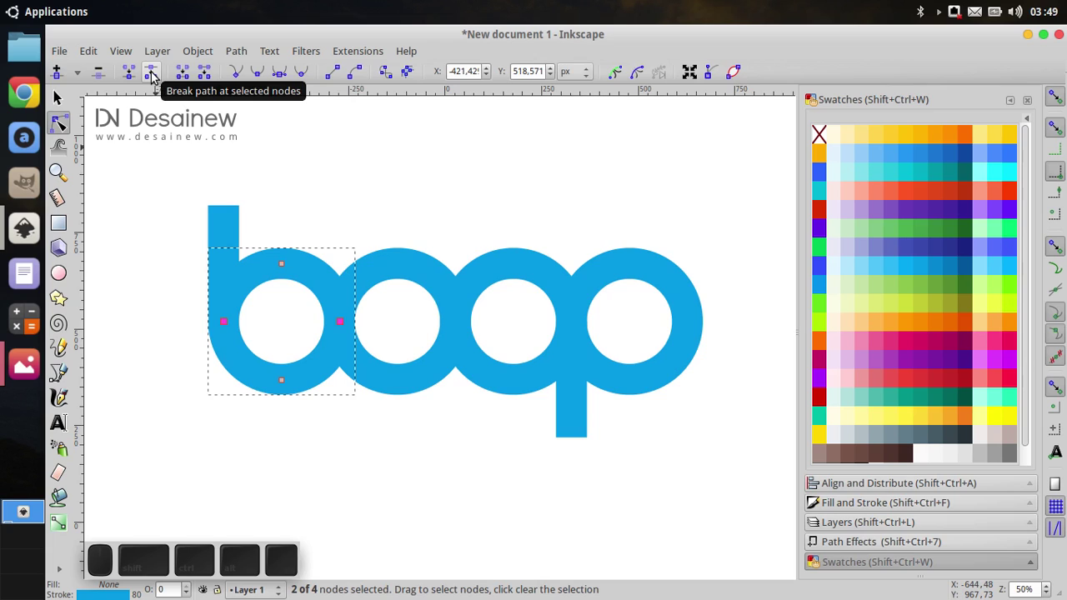
left_click(154, 75)
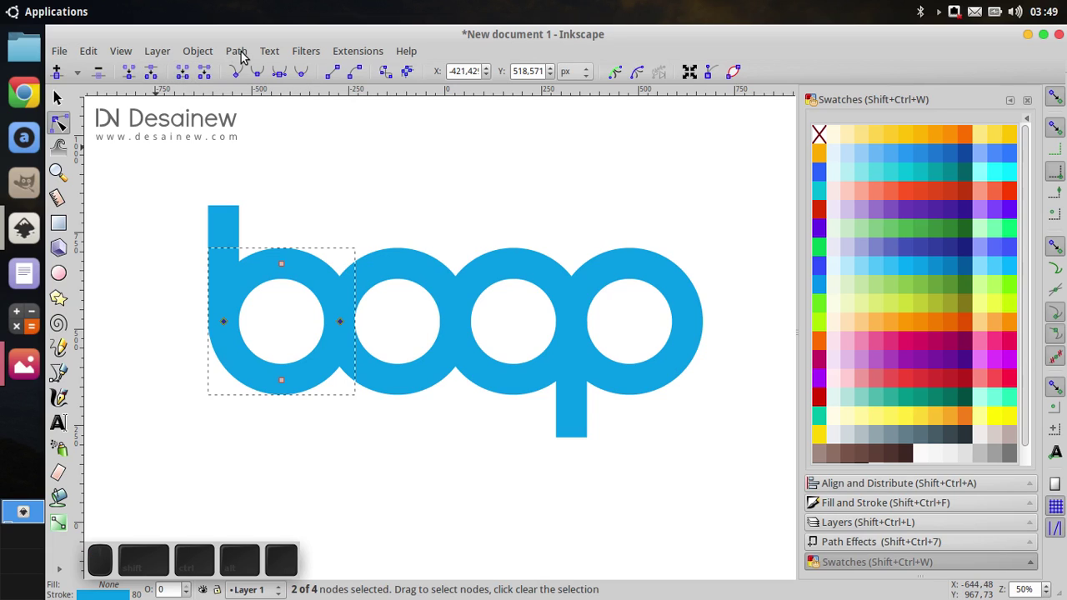
left_click(245, 55)
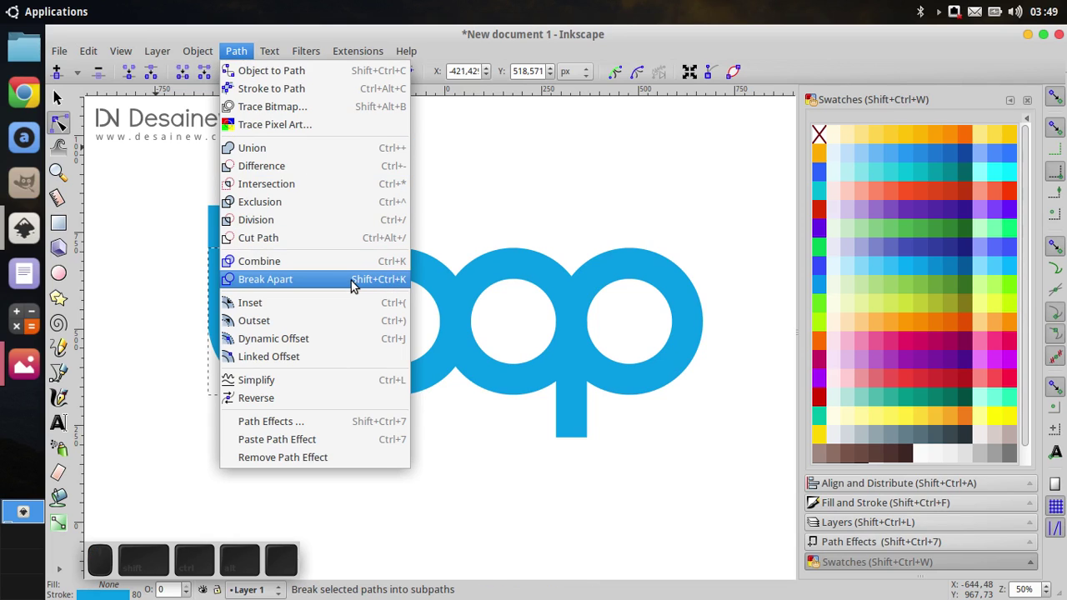
left_click(357, 284)
left_click(69, 103)
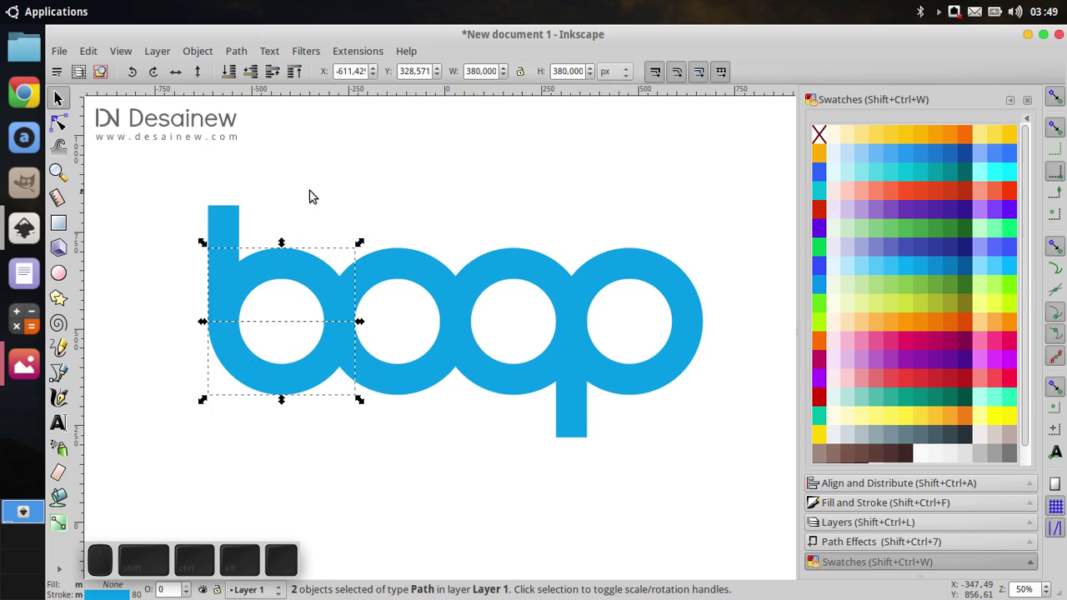
Remove the ring's top half so it reads 'loop', then apply Stroke to Path to all shapes.
left_click(361, 180)
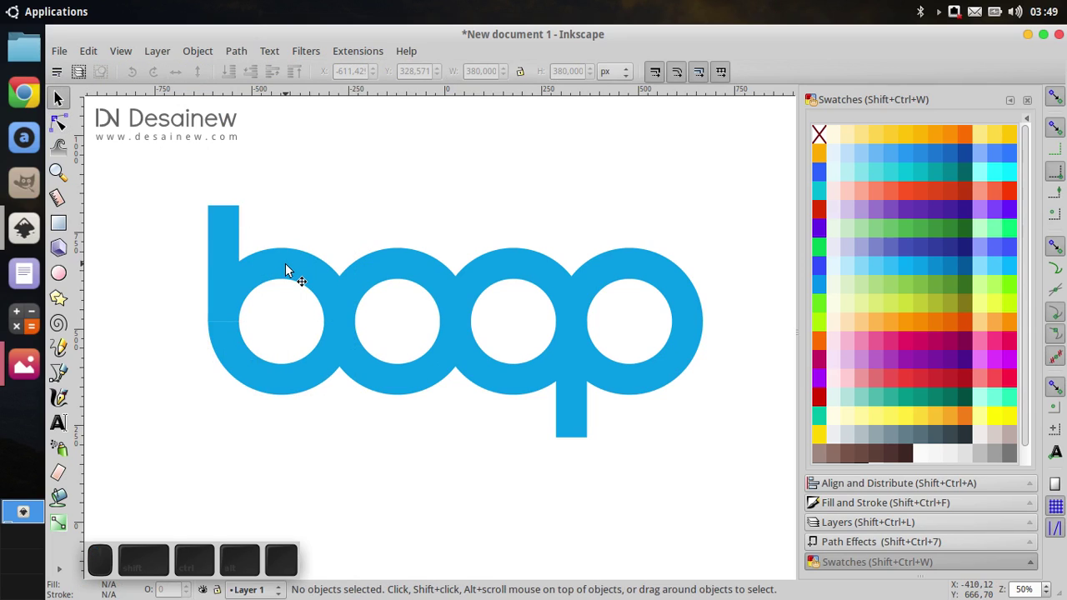
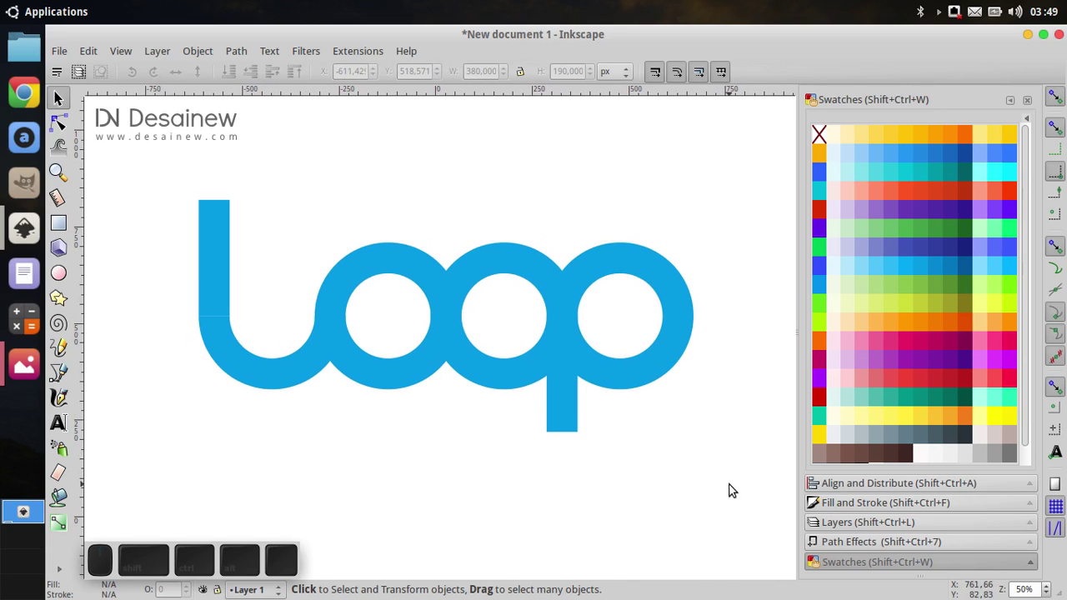
left_click_drag(726, 501, 144, 181)
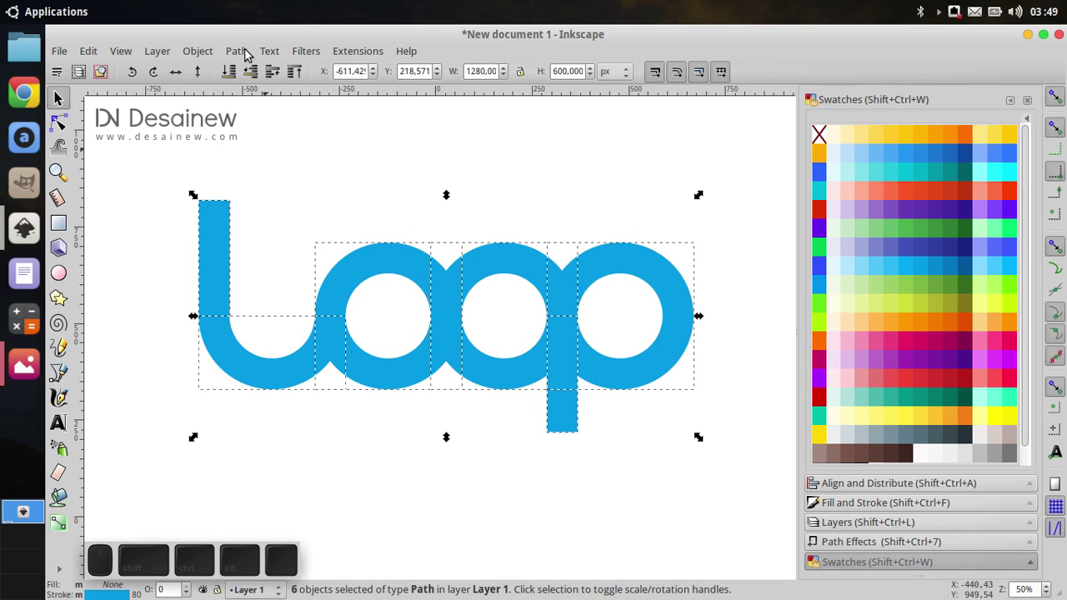
left_click(249, 54)
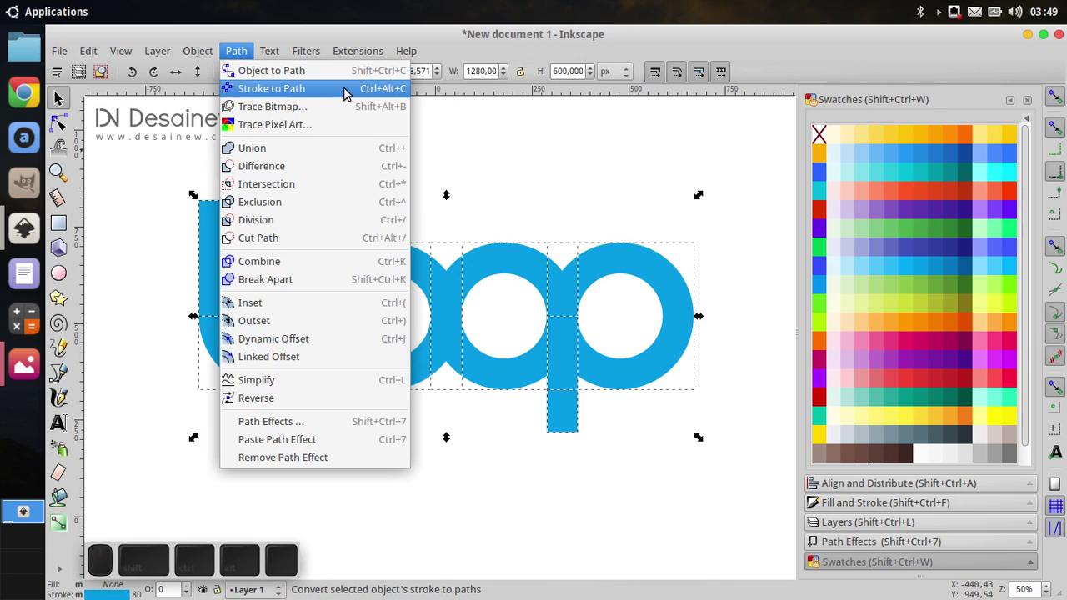
left_click(352, 93)
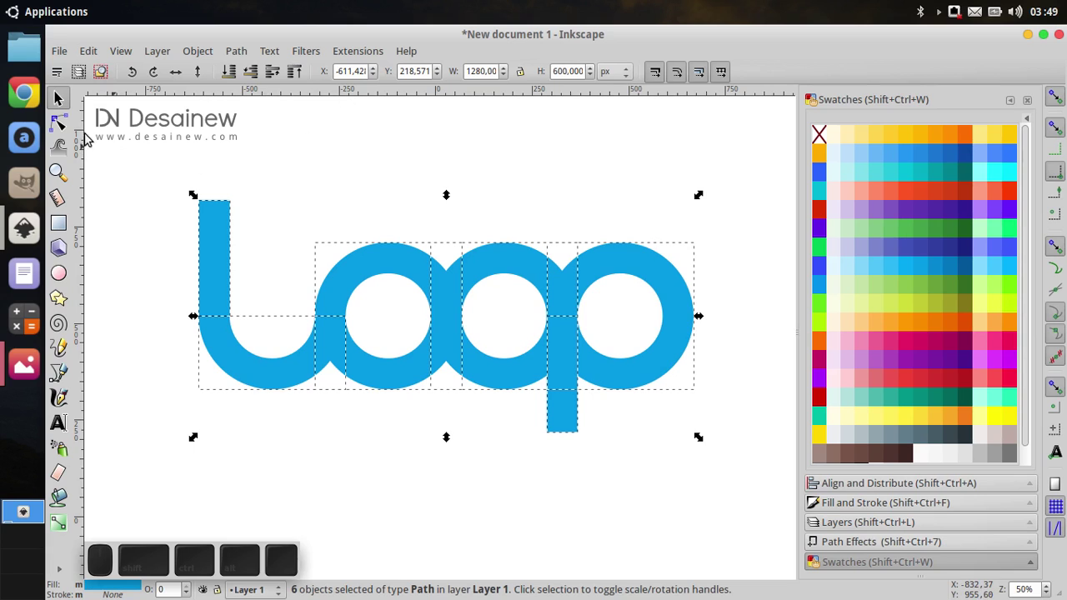
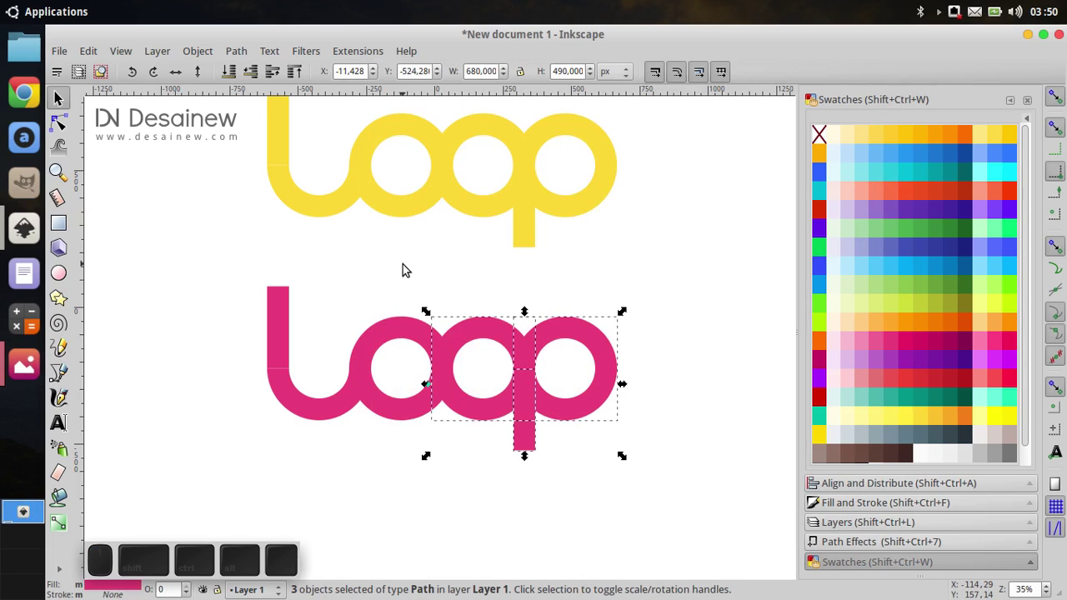
Delete the extra pink pieces, recolour the half-ring blue and adjust its stacking order.
key("Delete")
left_click(286, 321)
key("Delete")
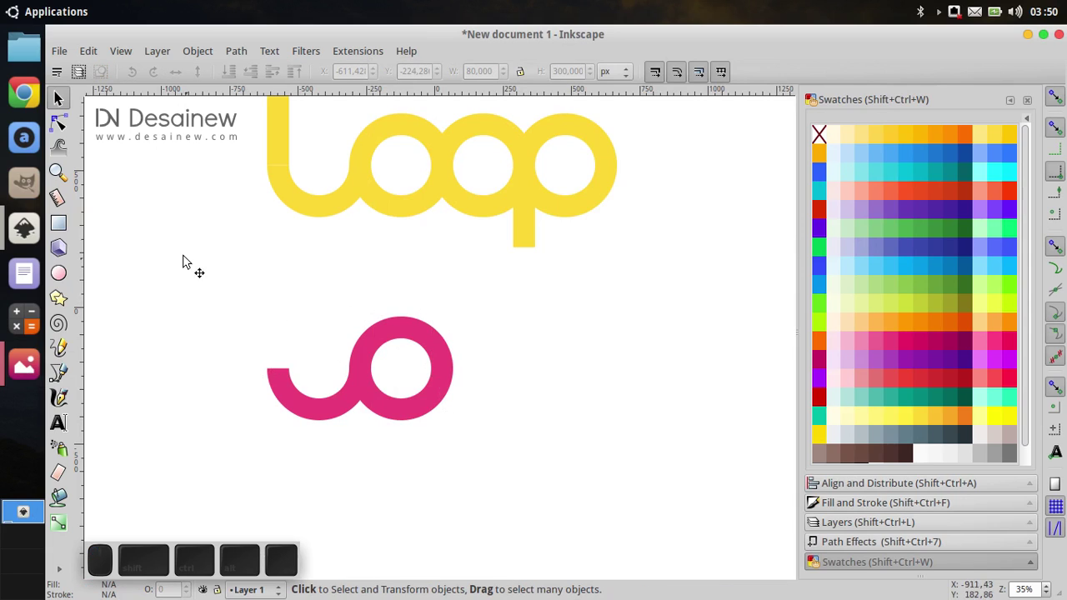
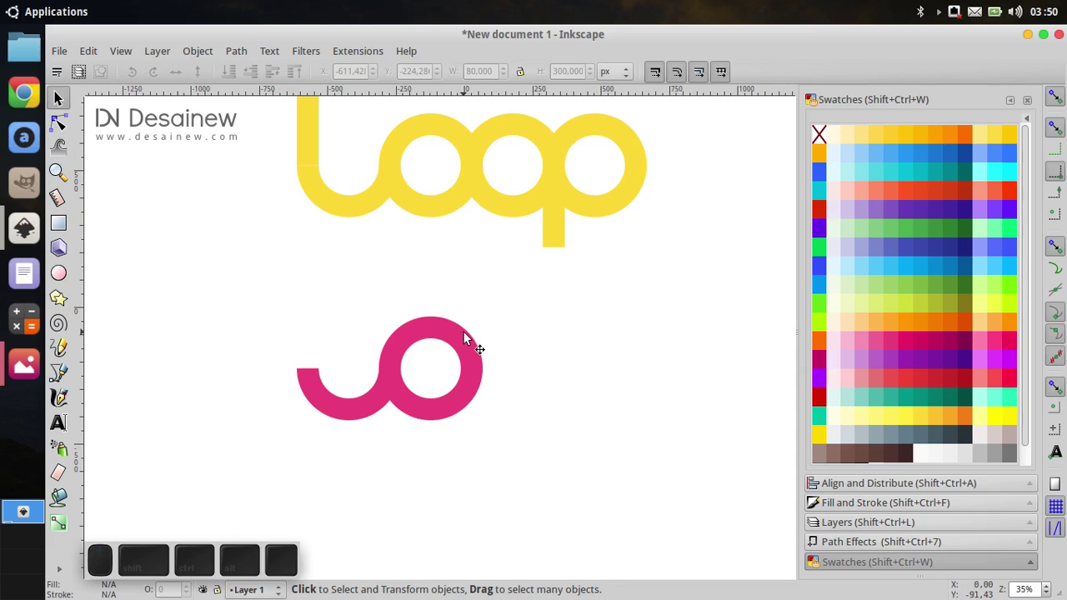
left_click(475, 343)
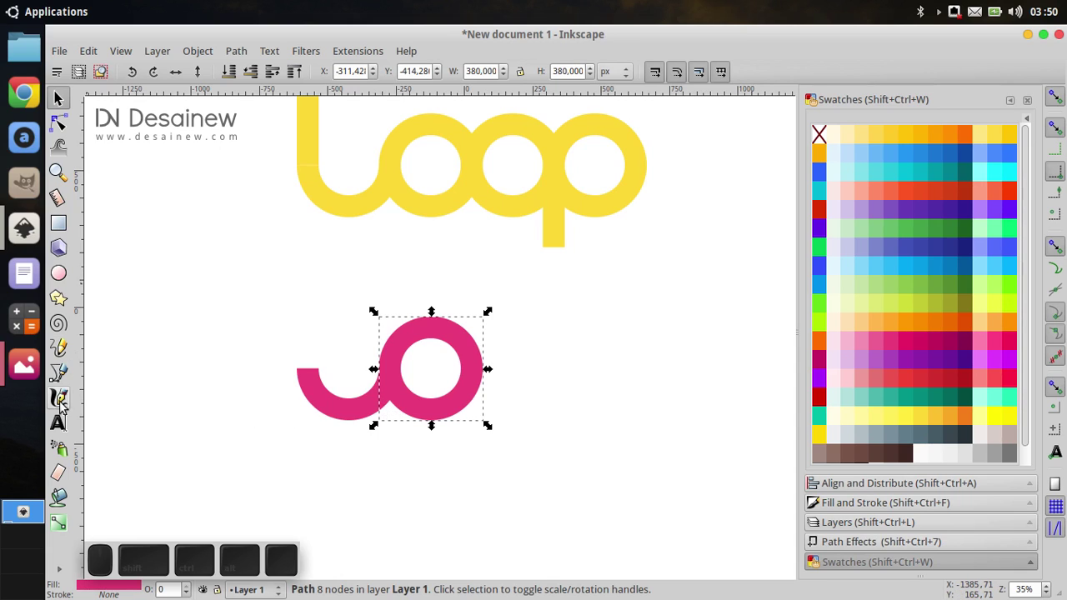
left_click(180, 298)
left_click(337, 408)
left_click(908, 267)
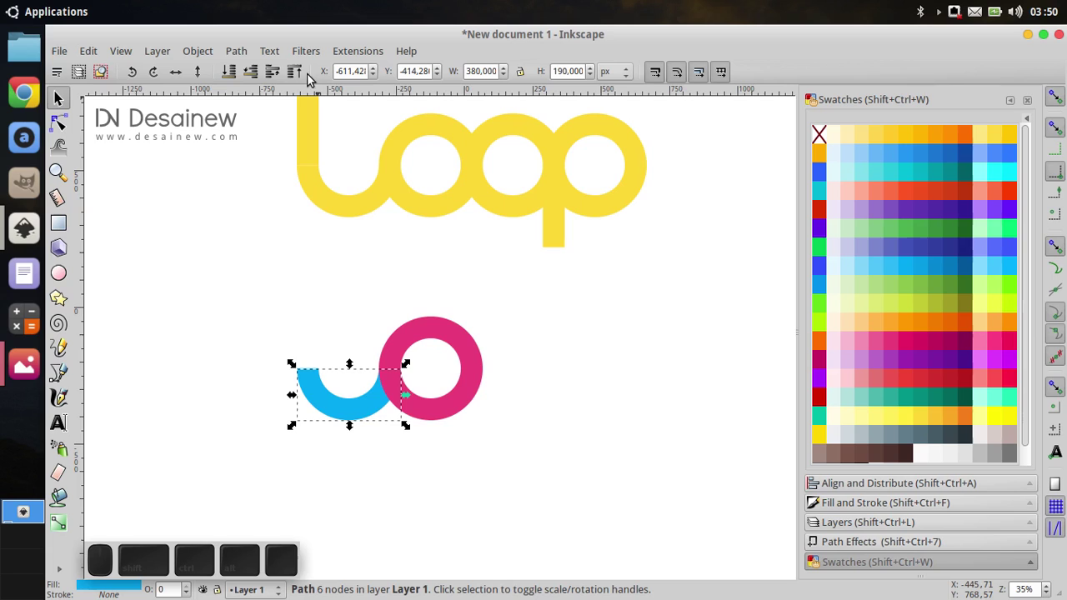
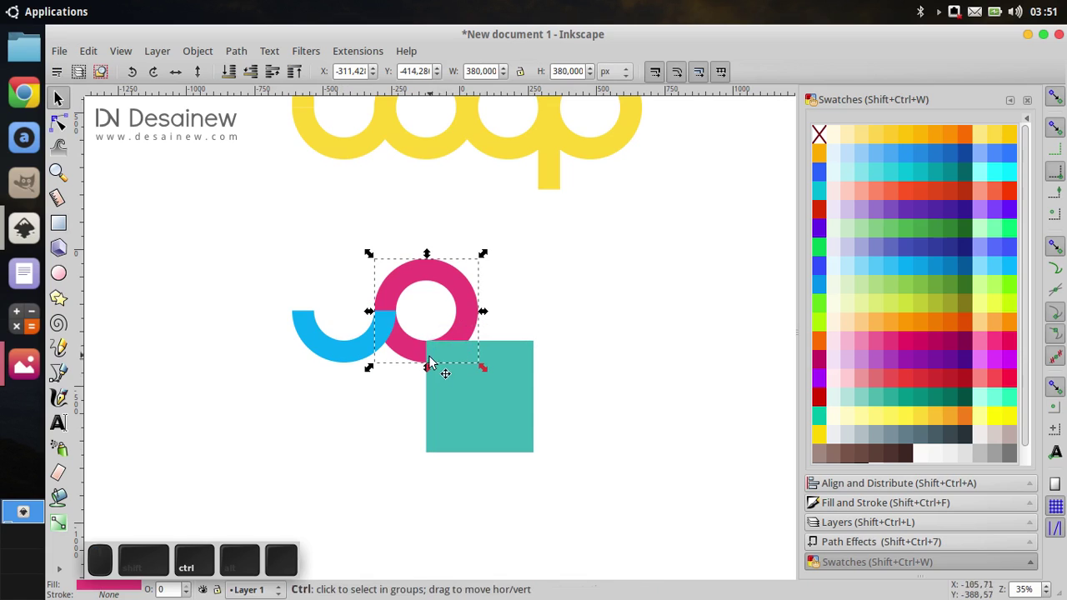
Snap the teal square's corner to the pink ring's centre.
scroll("up", 3)
scroll("up", 3)
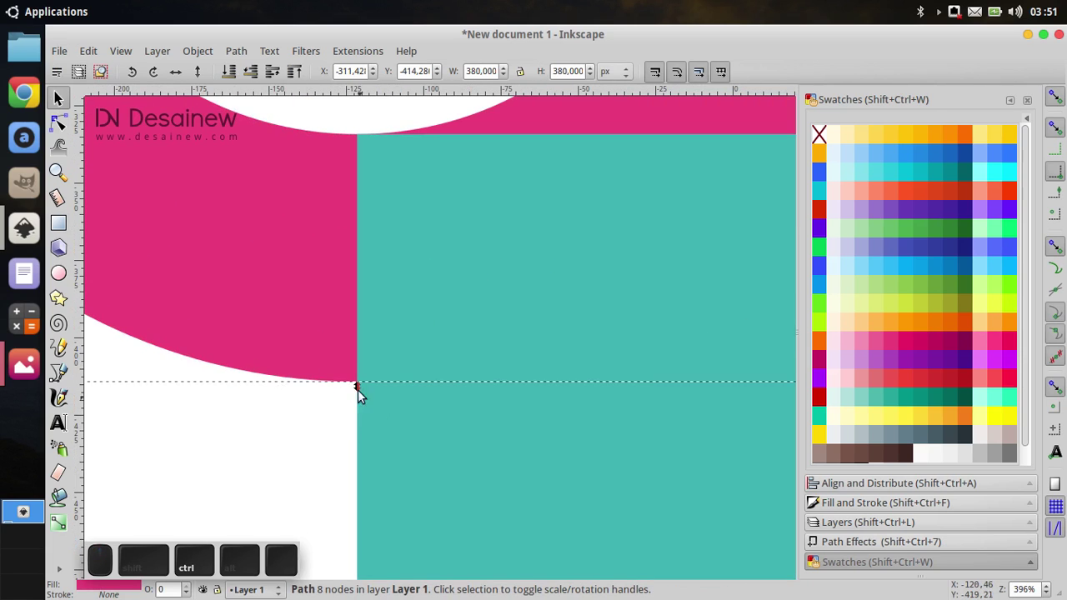
left_click_drag(363, 355, 388, 356)
scroll("up", 3)
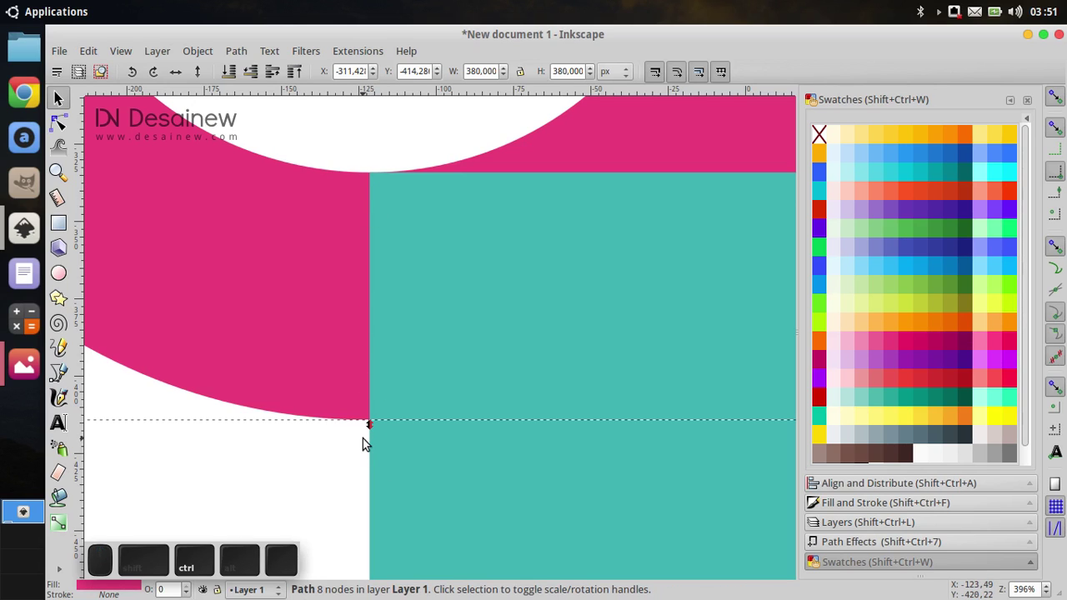
scroll("up", 3)
scroll("up", 3)
scroll("down", 3)
scroll("down", 3)
Stretch the teal square into a tall rectangle covering the ring's right half.
left_click(387, 352)
left_click(559, 296)
left_click(483, 369)
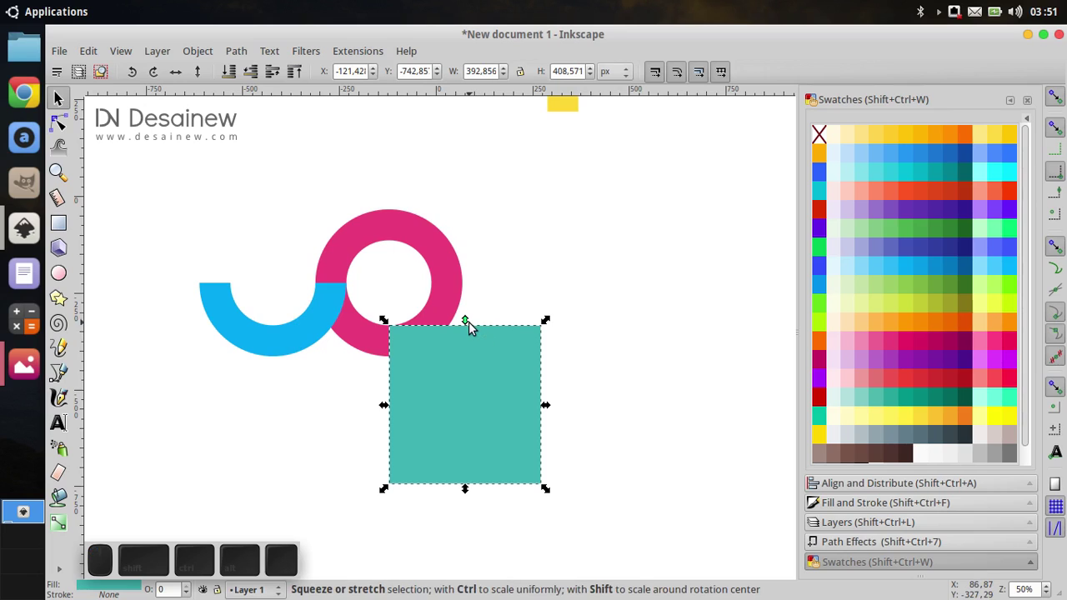
left_click(472, 326)
middle_click(472, 323)
left_click(470, 219)
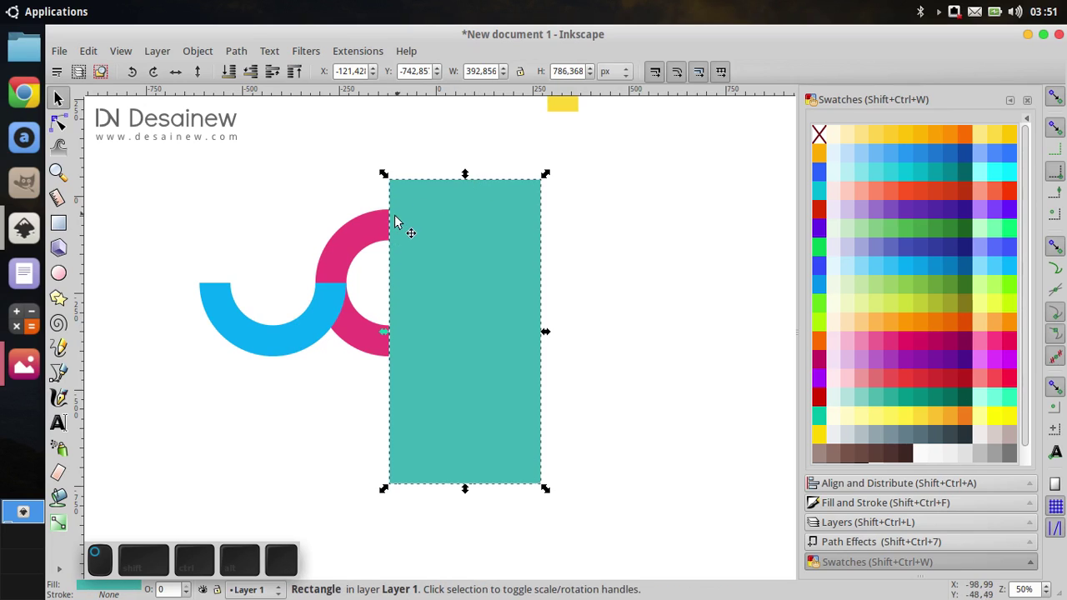
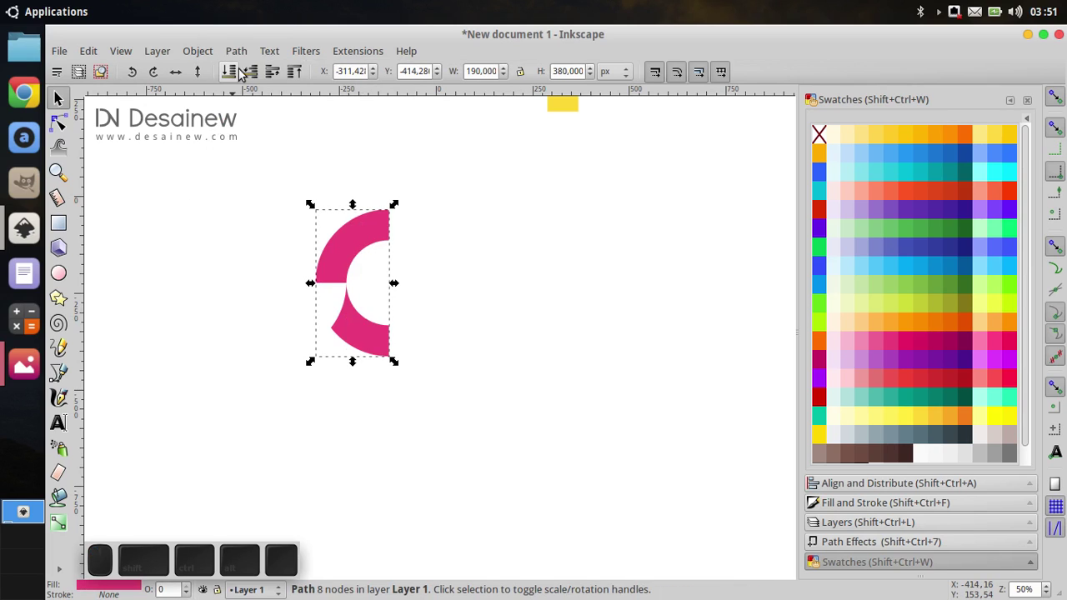
Split the pink ring with Path > Division, leaving a notched quarter-ring at the first ring junction.
left_click(249, 59)
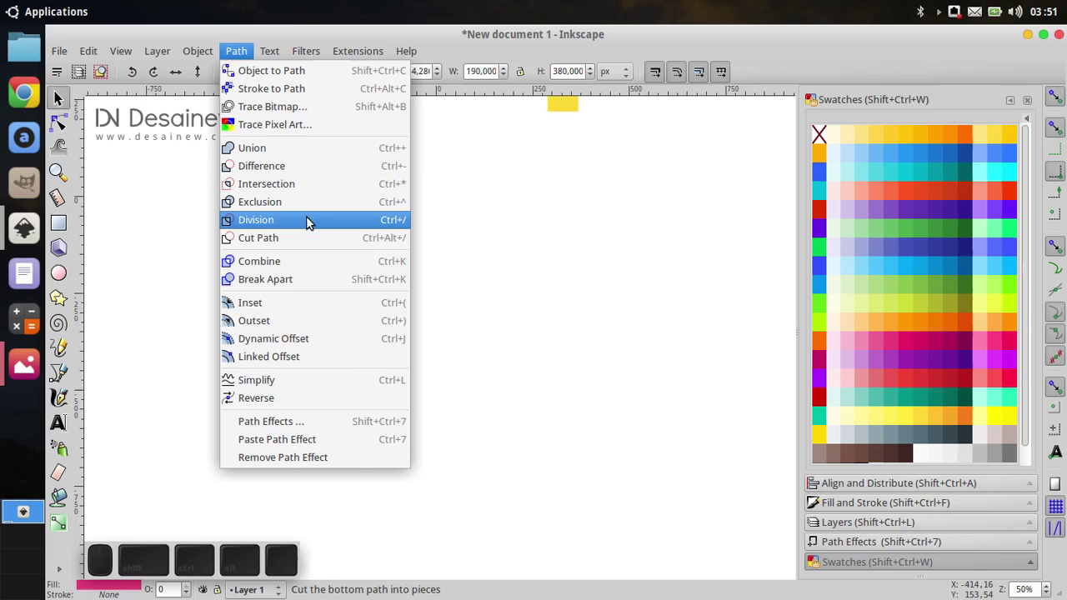
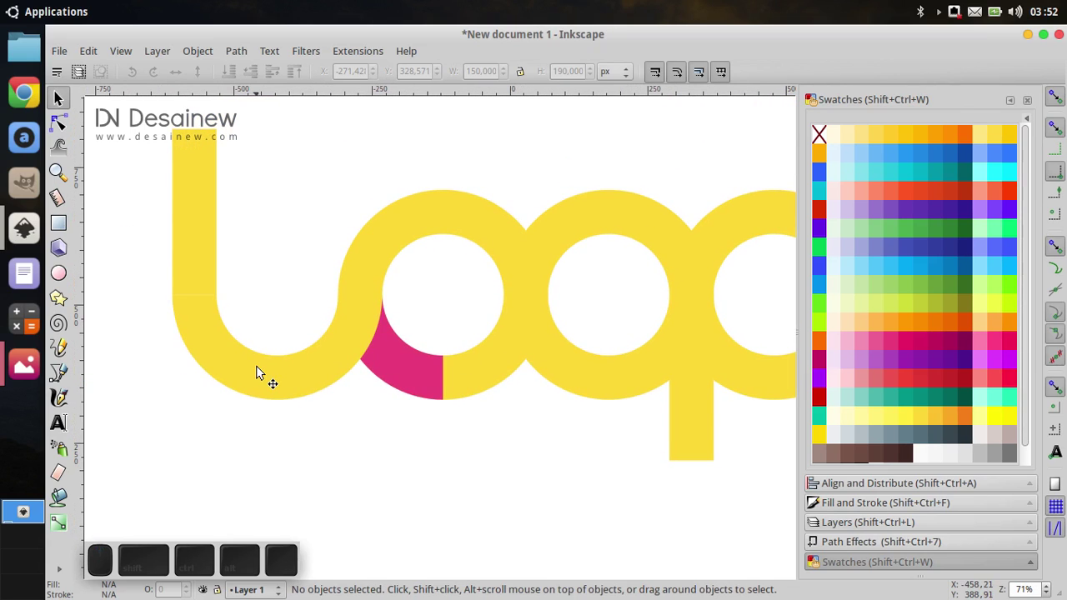
Fill the ring piece black as a gradient shadow and flip a copy horizontally and vertically for the other joint.
left_click(435, 387)
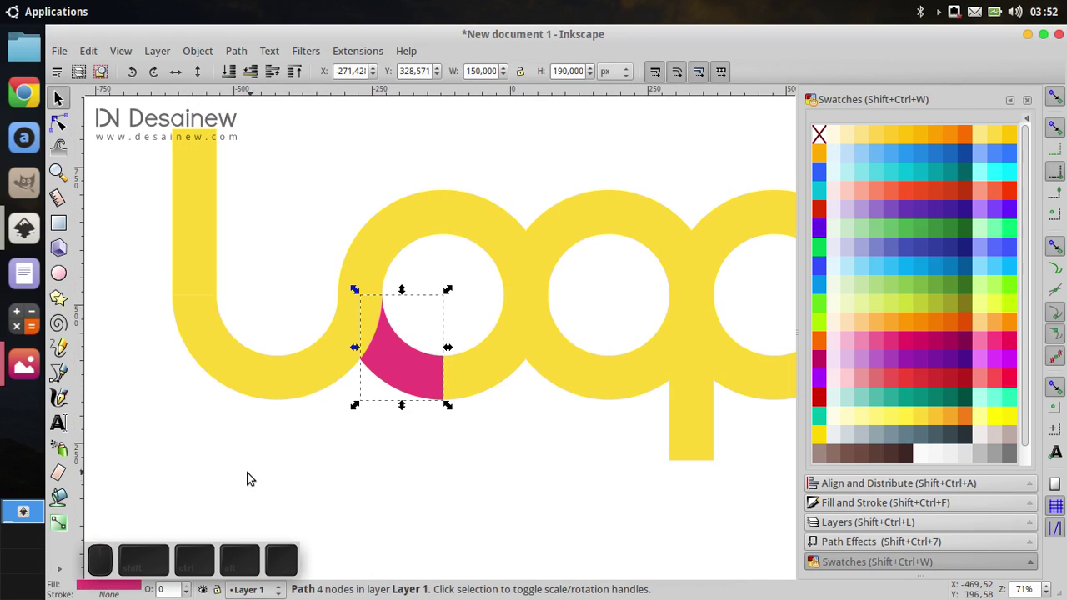
scroll("down", 3)
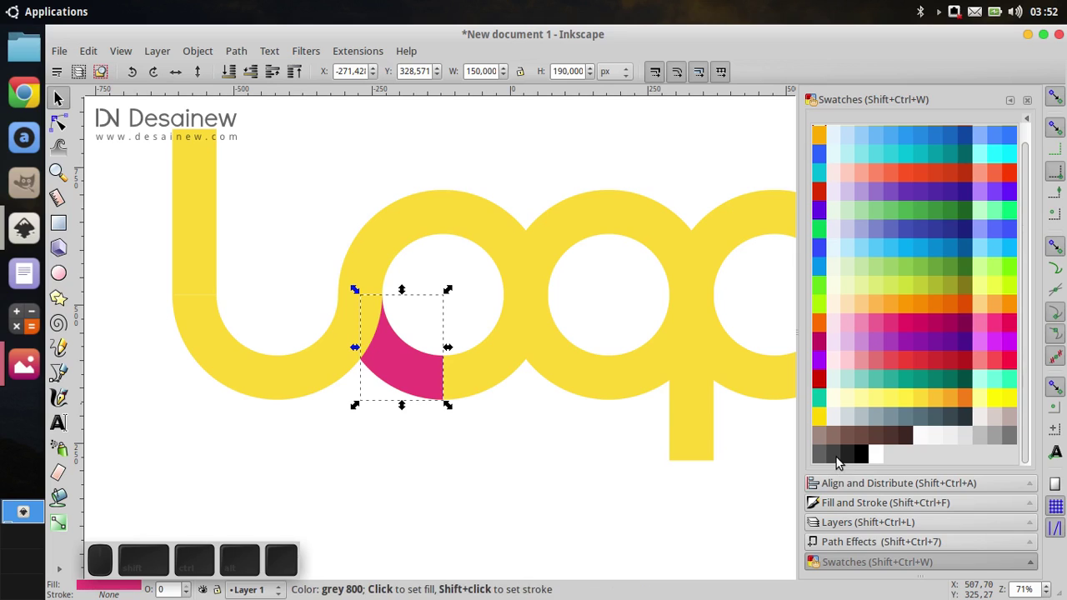
left_click(852, 458)
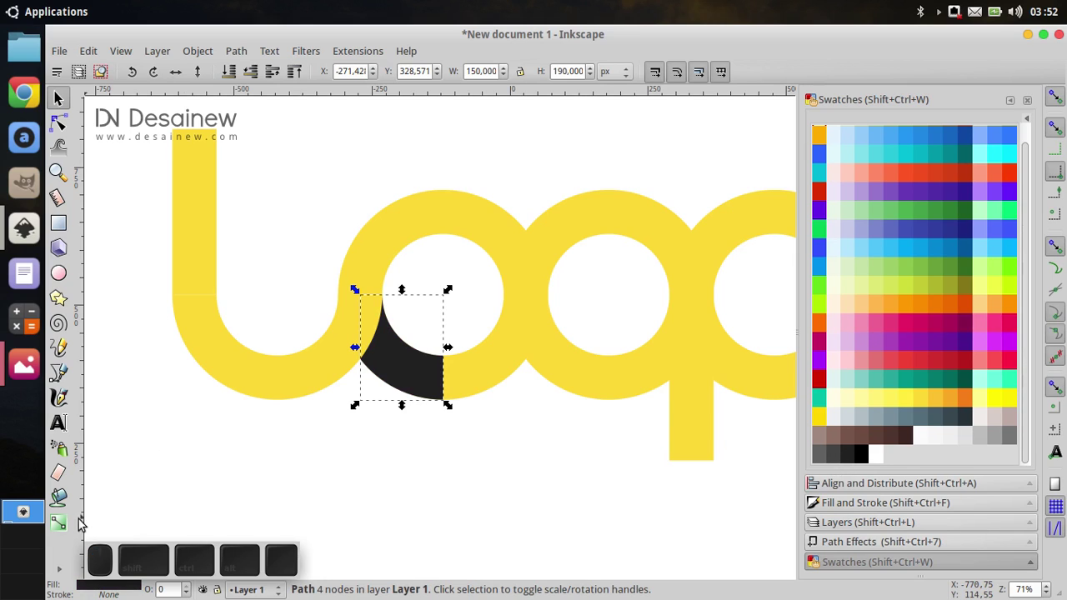
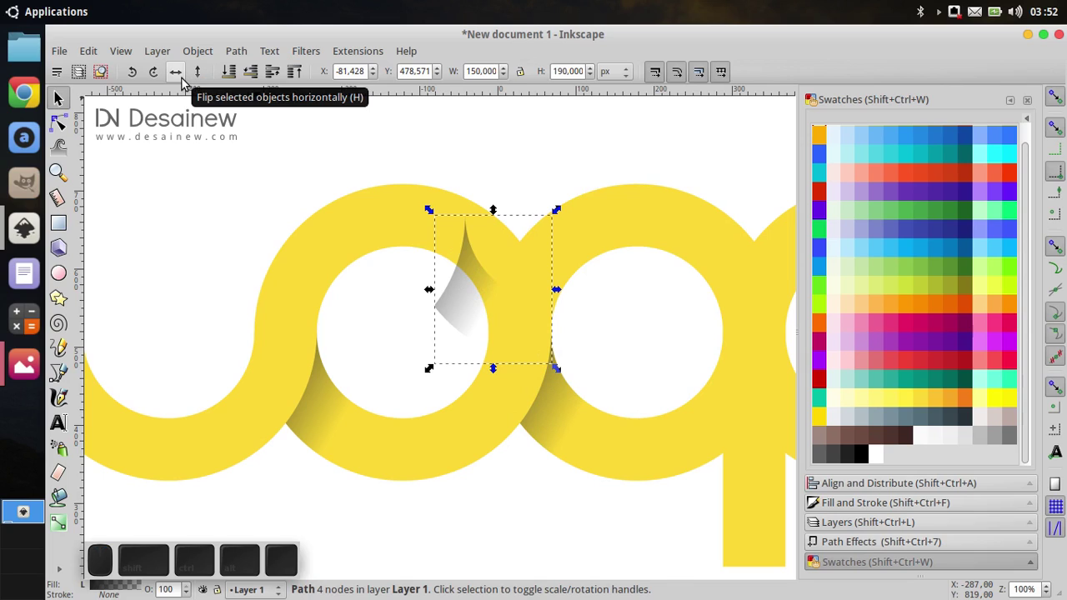
left_click(186, 82)
left_click(199, 82)
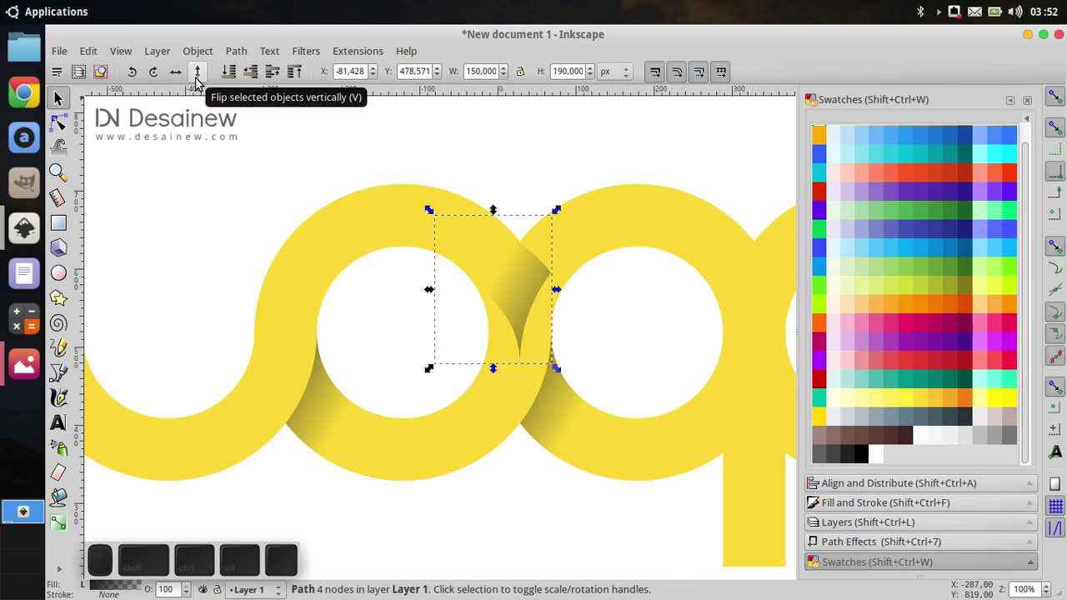
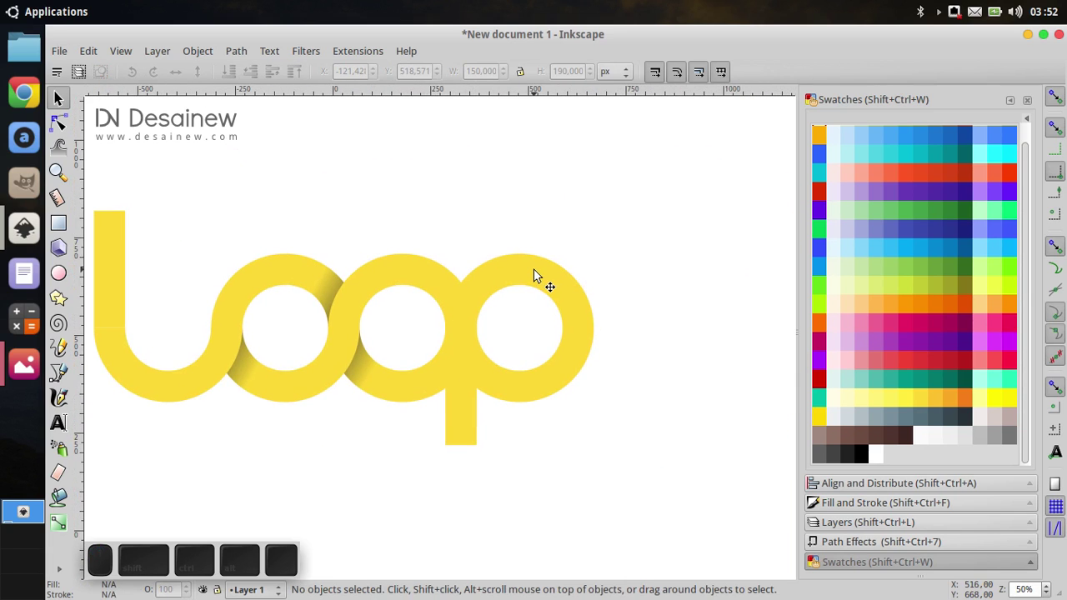
Select the p ring and revert its fill to yellow.
left_click(542, 274)
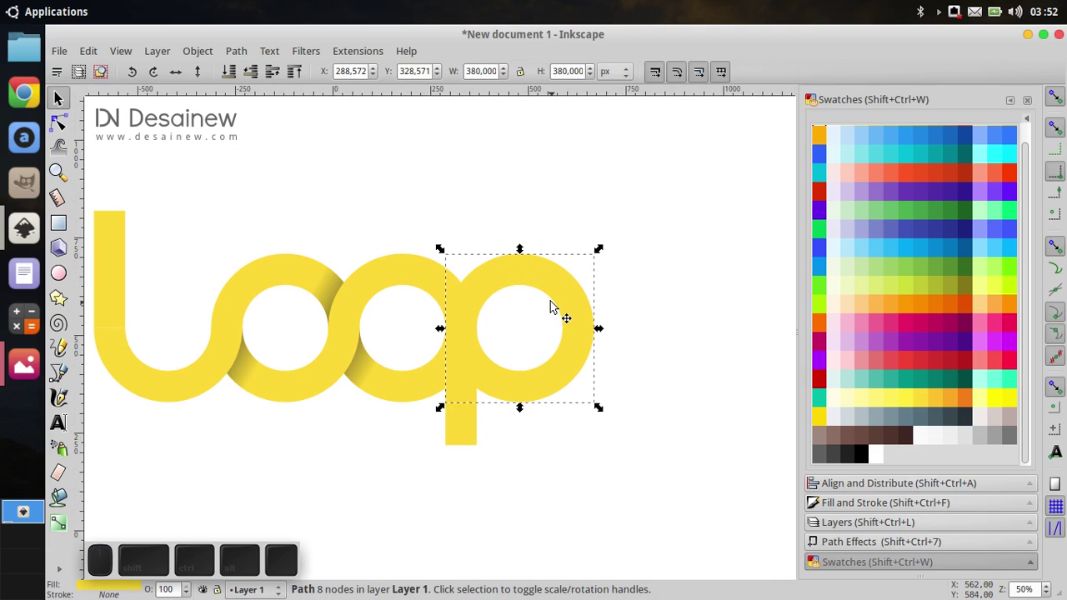
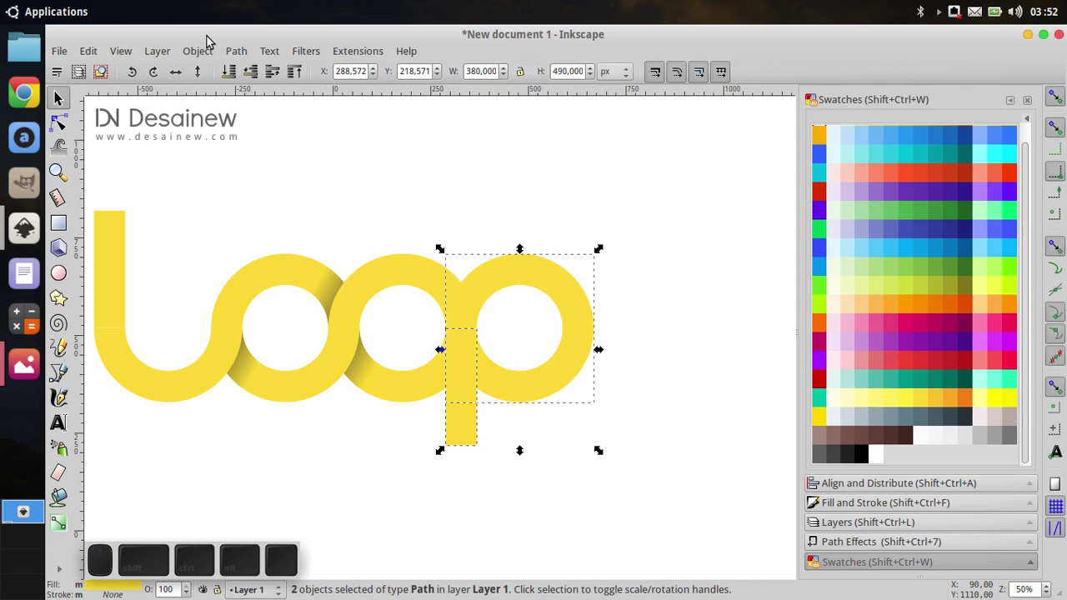
left_click(229, 53)
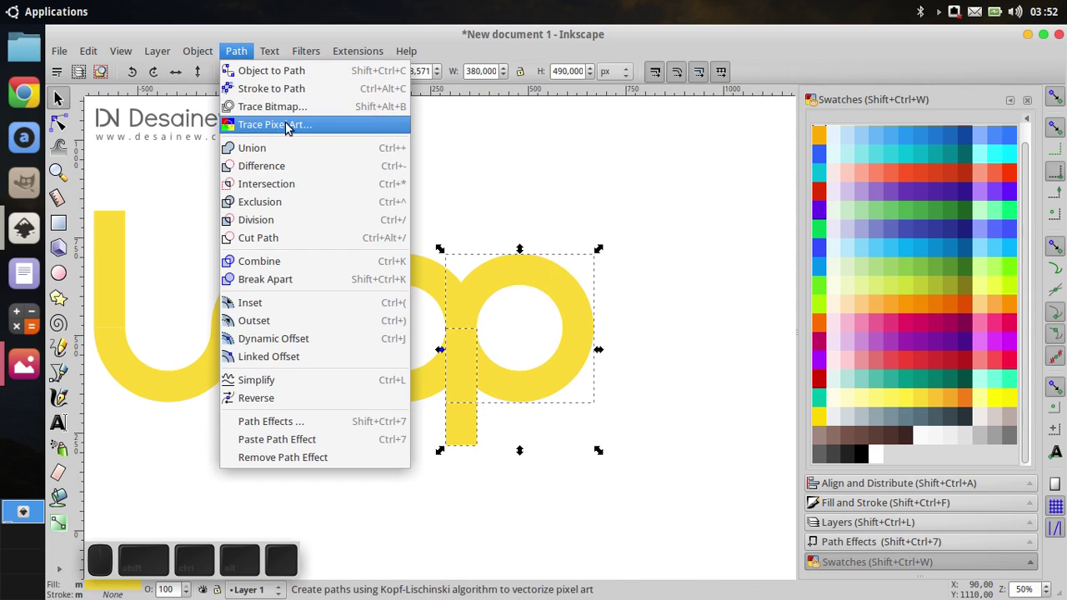
left_click(303, 149)
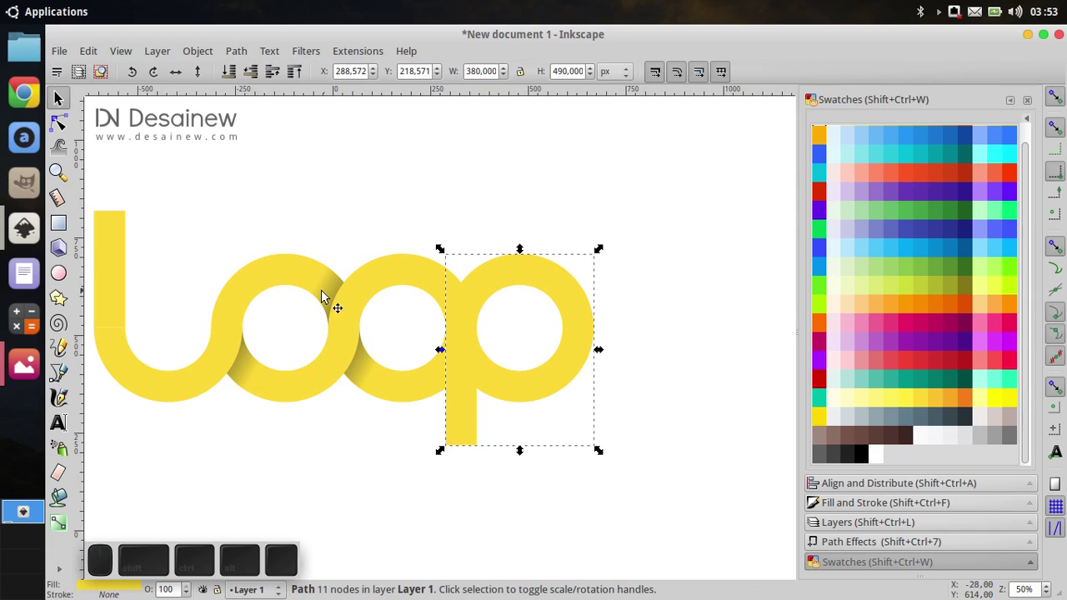
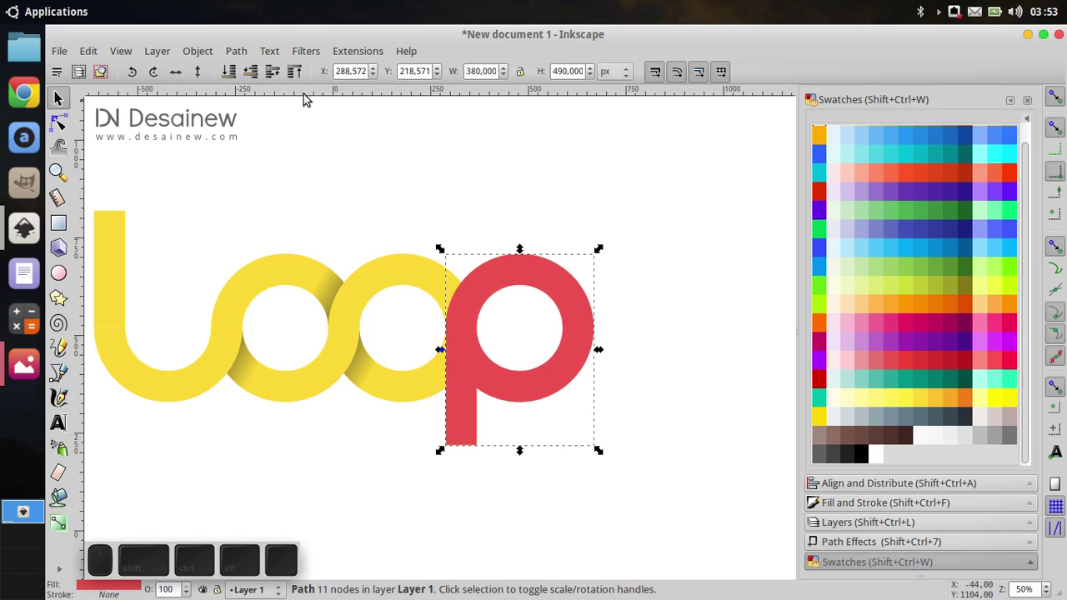
left_click(241, 78)
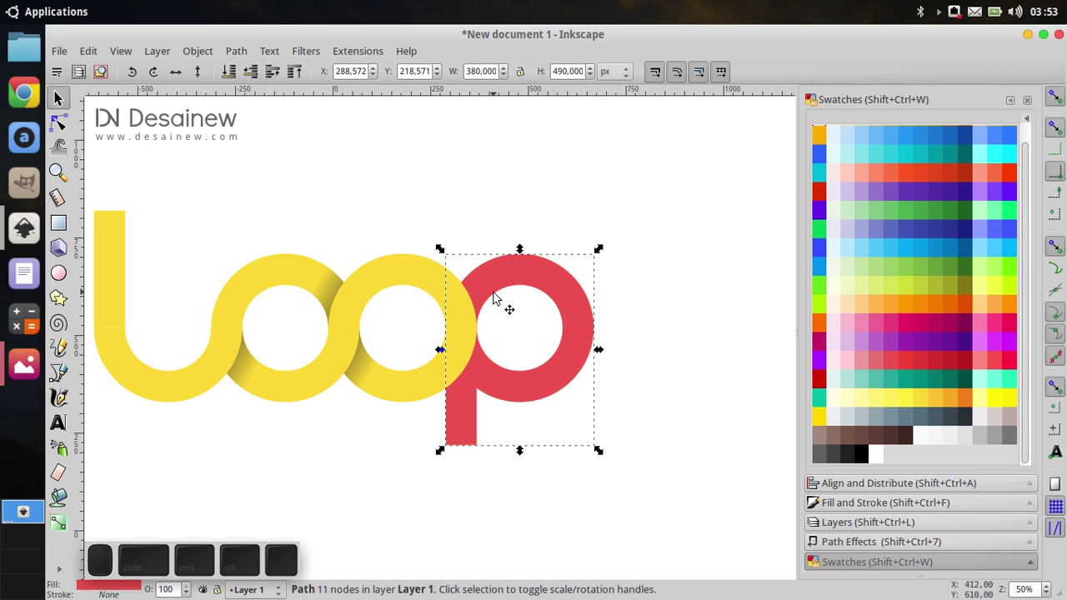
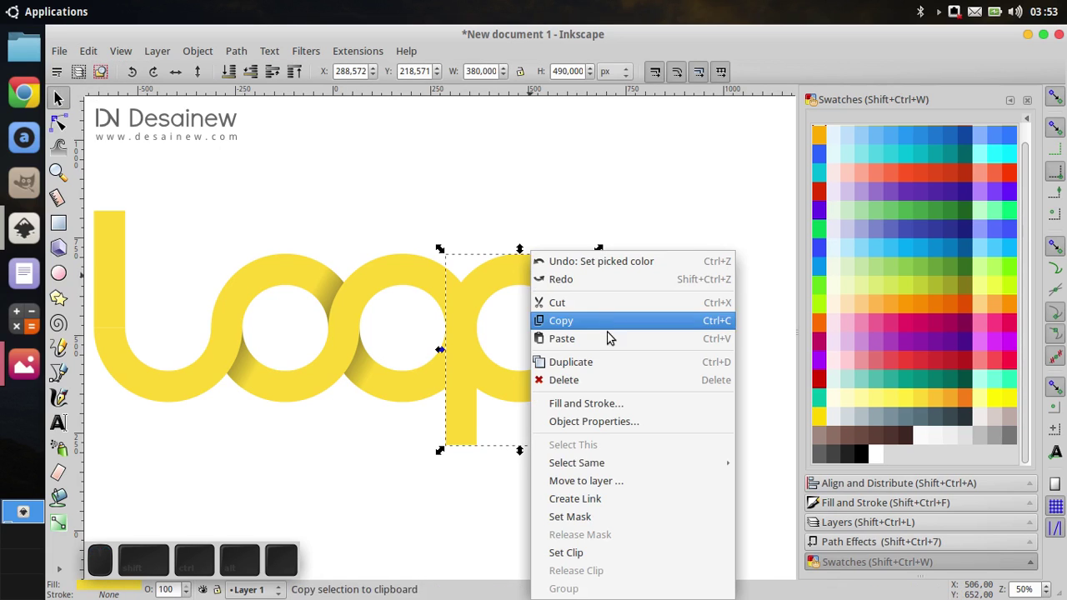
left_click(618, 370)
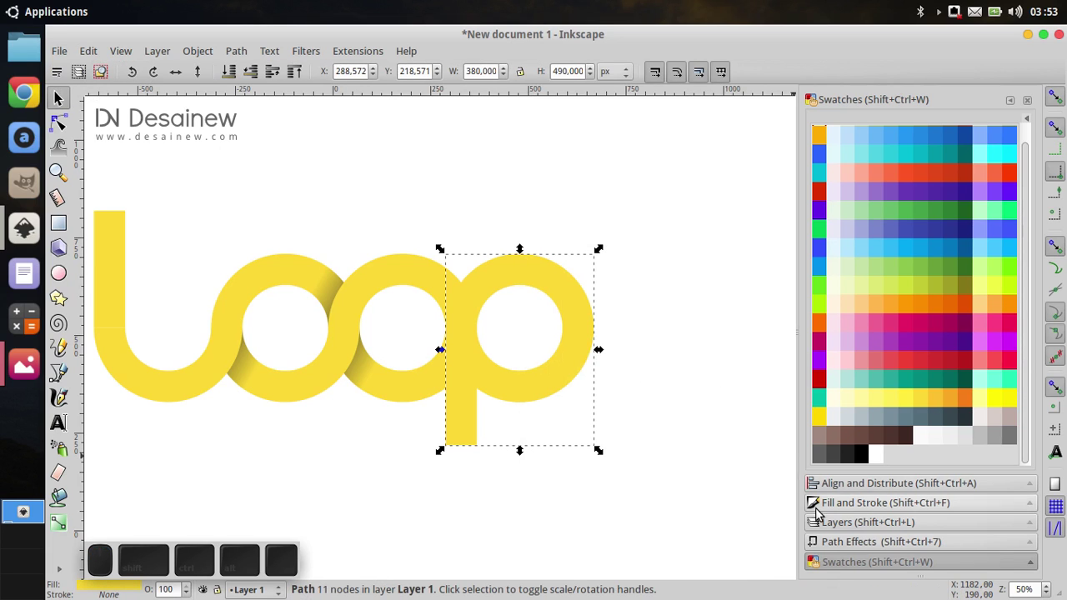
Give the p ring a radial gradient fill using the dark shading gradient 4192.
left_click(847, 507)
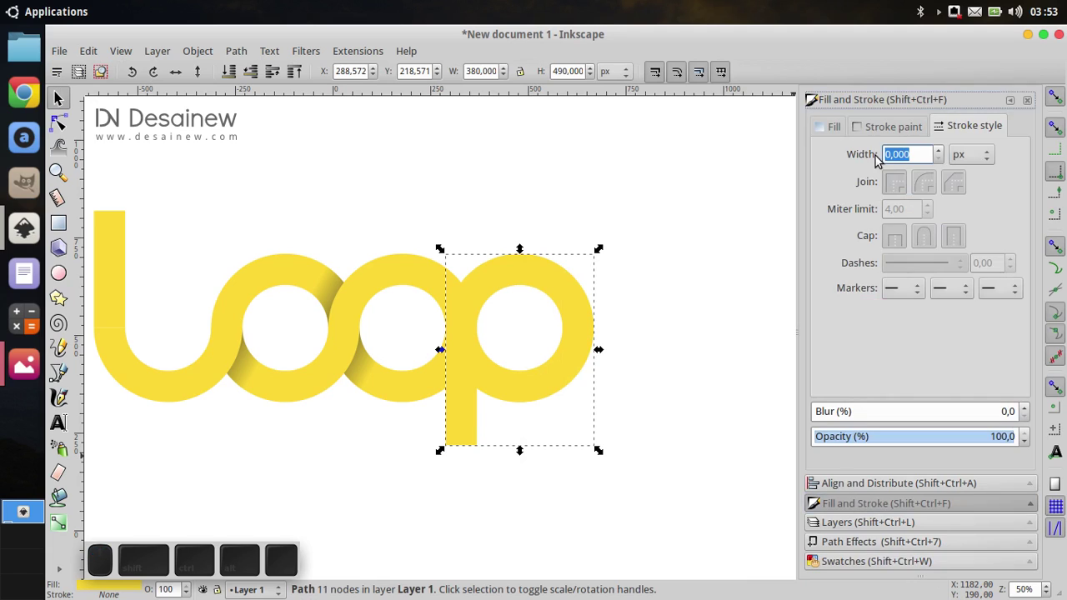
left_click(840, 129)
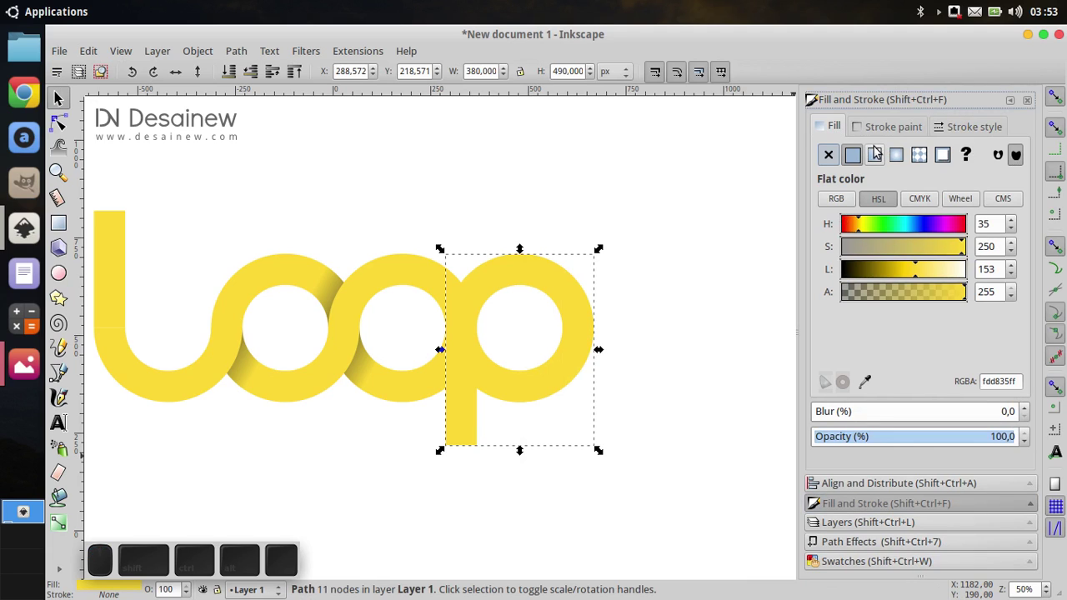
left_click(906, 161)
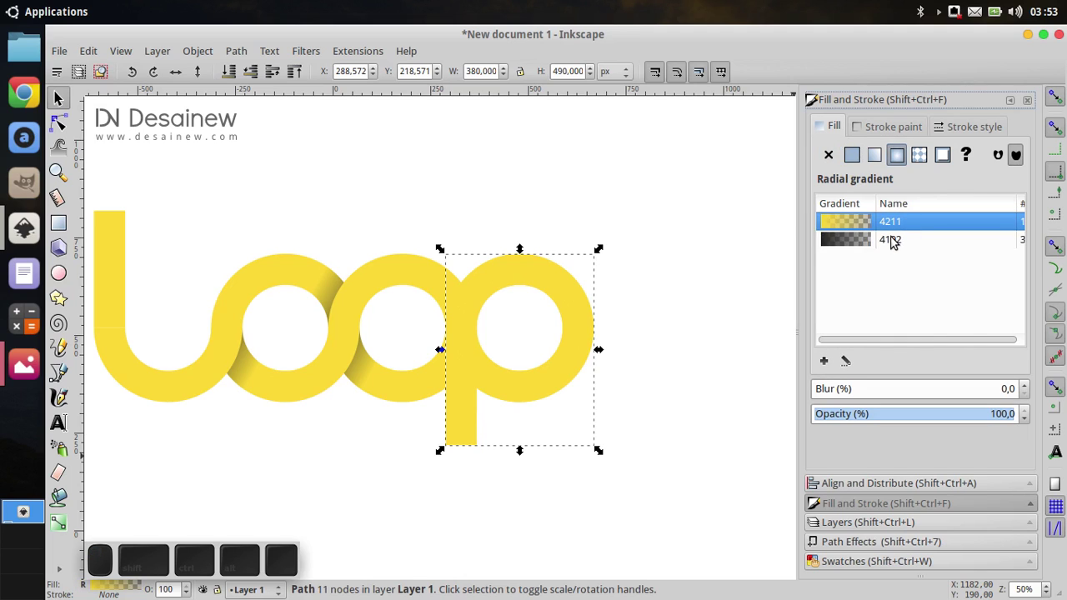
left_click(897, 240)
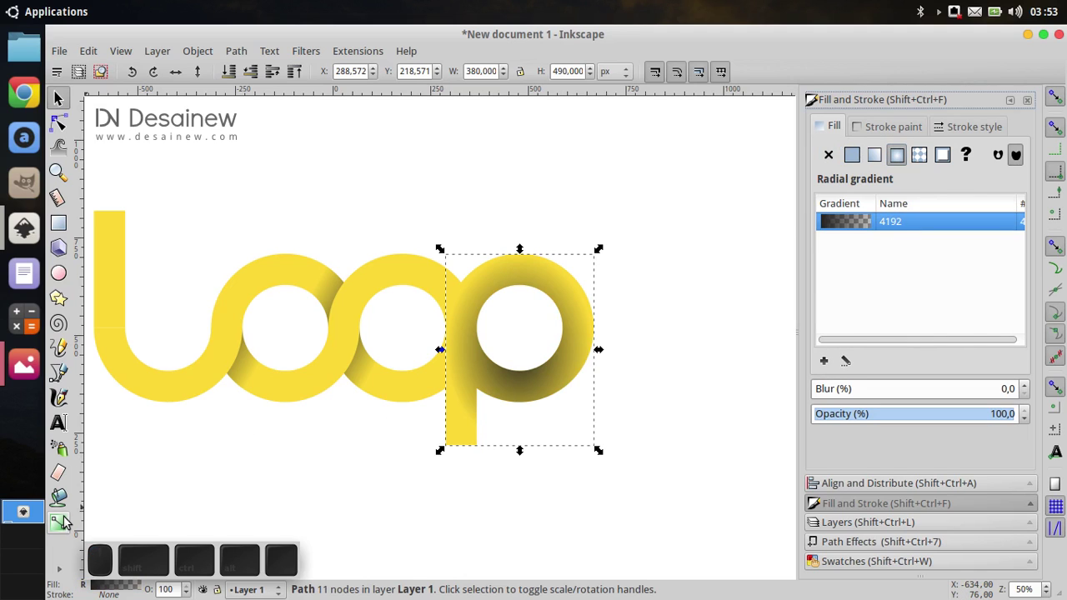
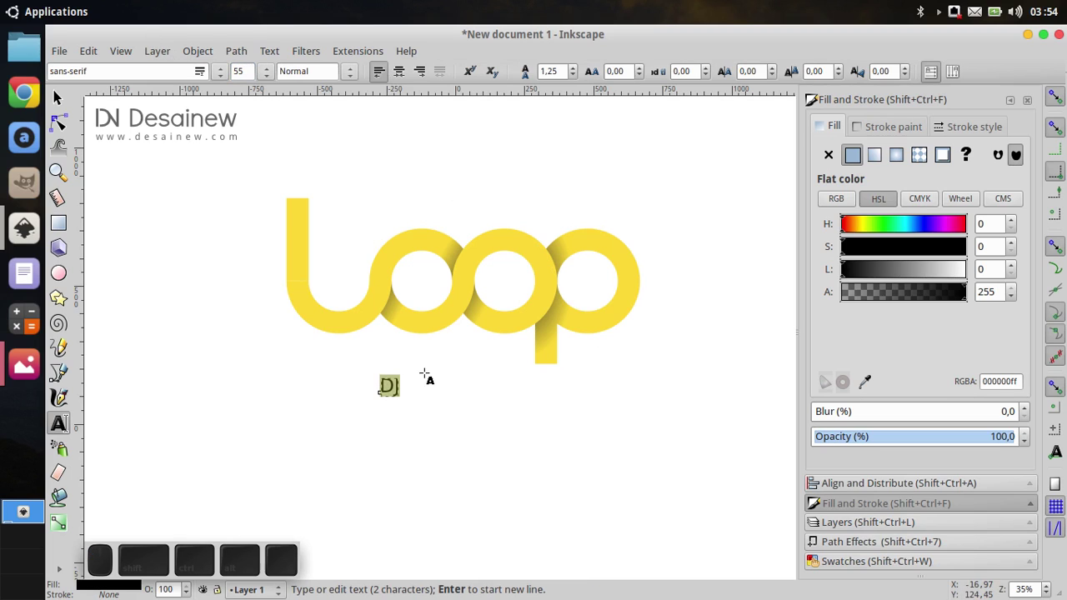
Set the DJ text below the logo to Arial Black via Text and Font and apply it.
left_click(273, 55)
left_click(372, 80)
scroll("down", 3)
left_click(742, 454)
left_click(884, 316)
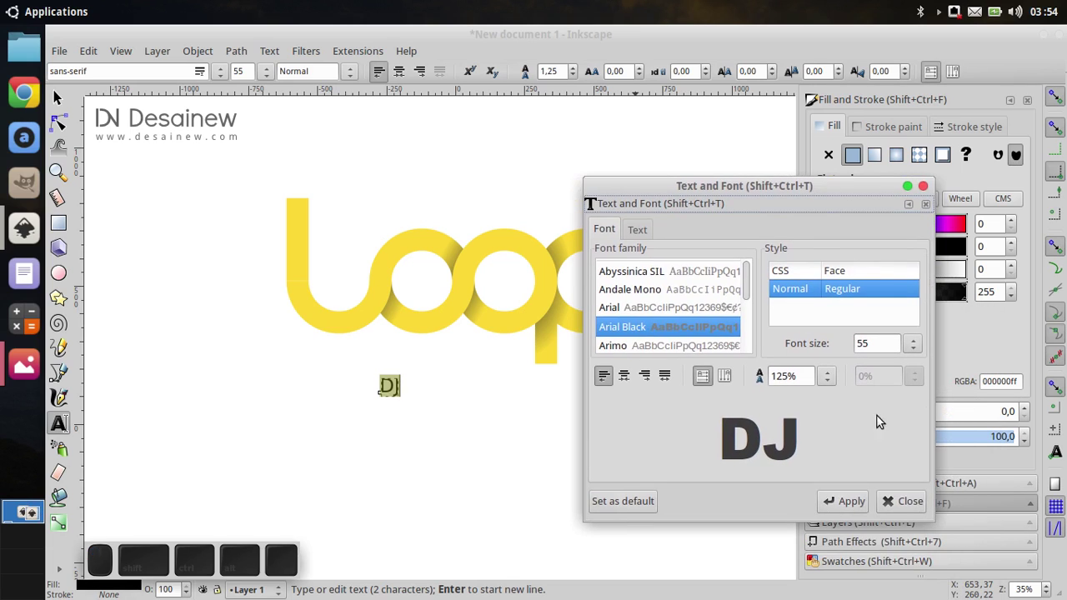
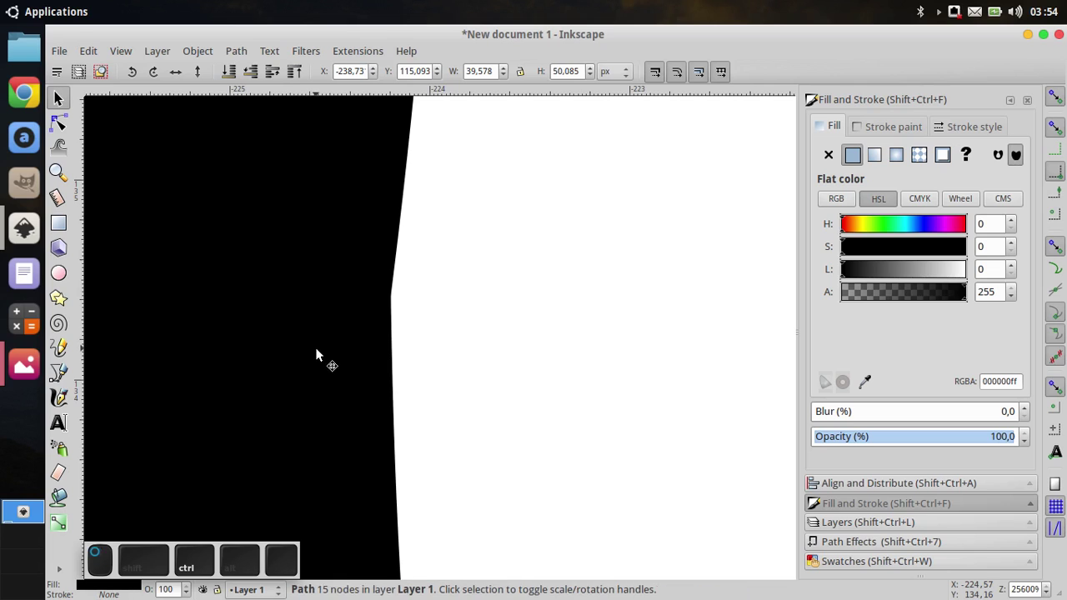
Convert the DJ lettering to a path, align it inside the l's curve and recolour it dark grey.
scroll("down", 3)
left_click(452, 399)
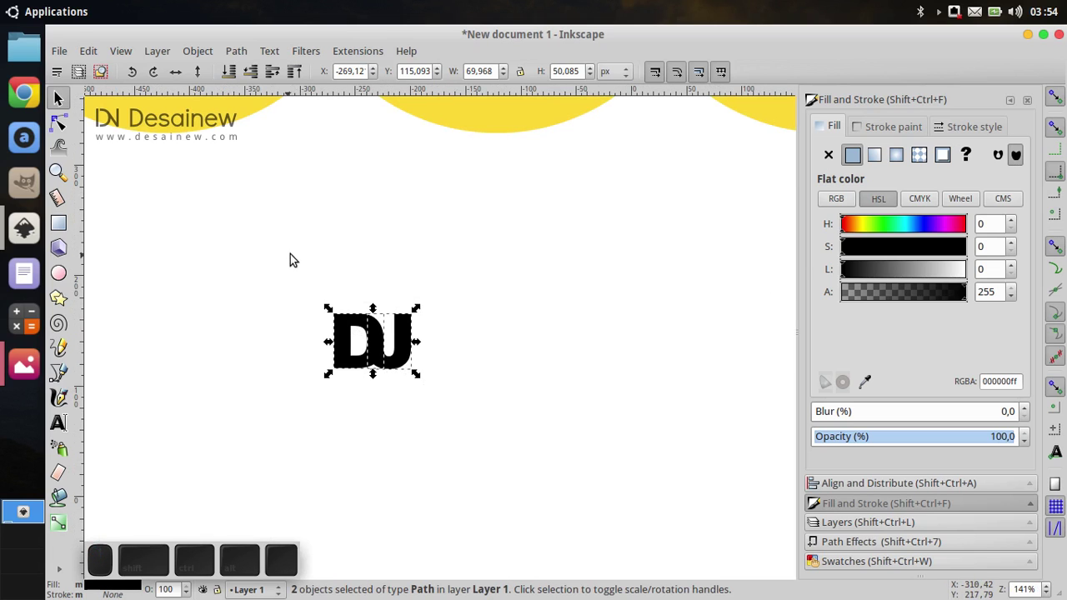
left_click(205, 54)
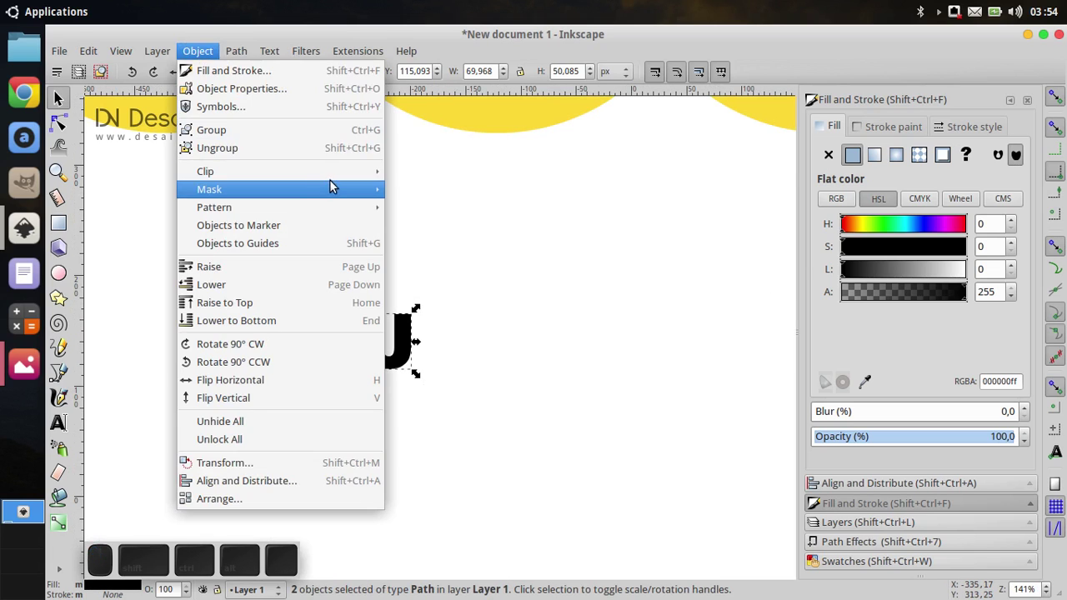
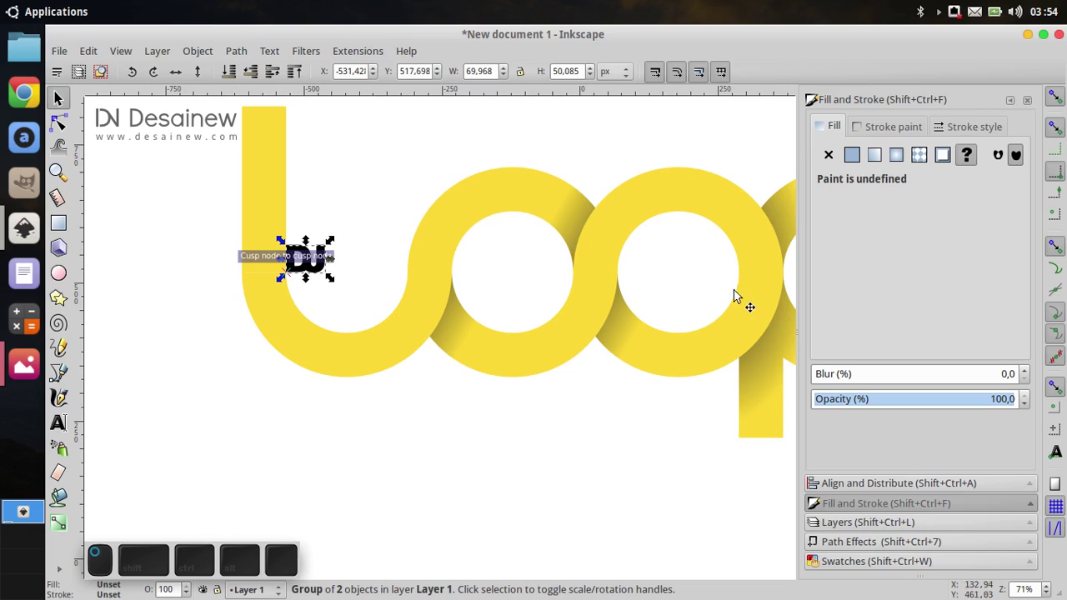
left_click(1057, 106)
left_click(846, 487)
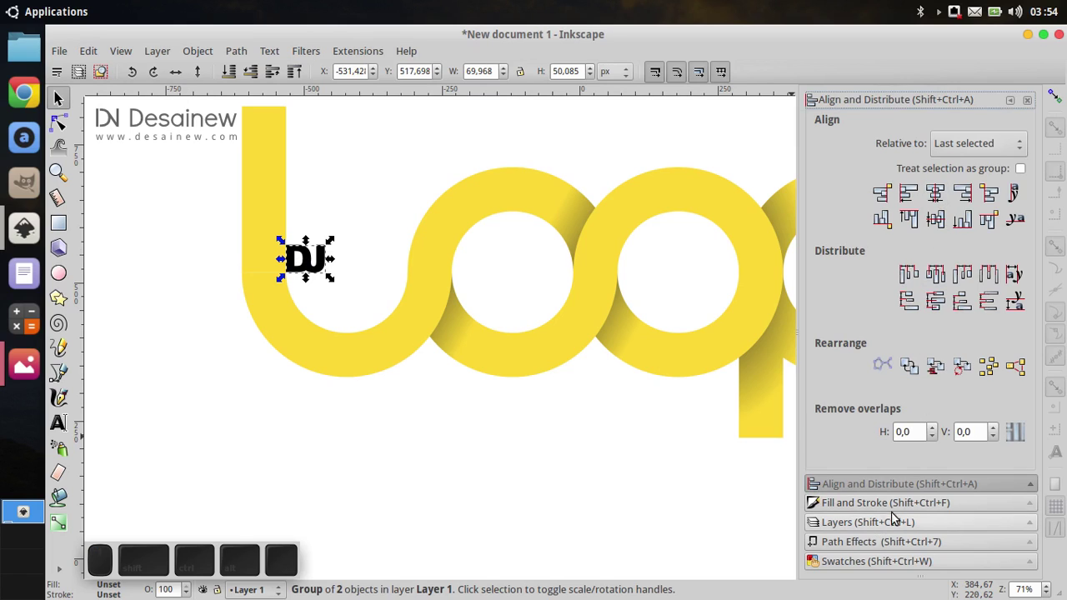
left_click(893, 563)
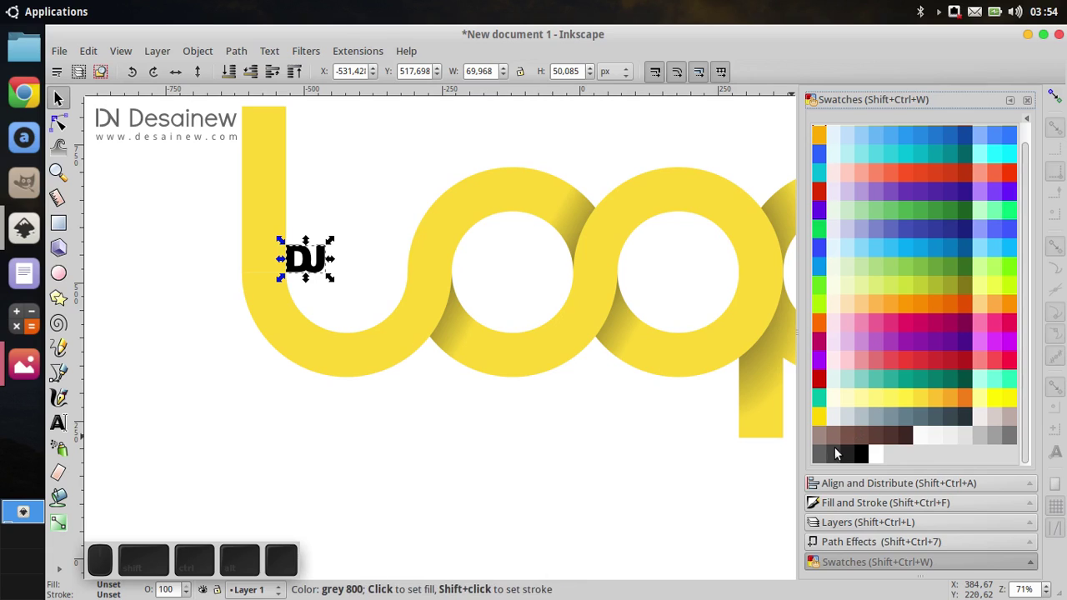
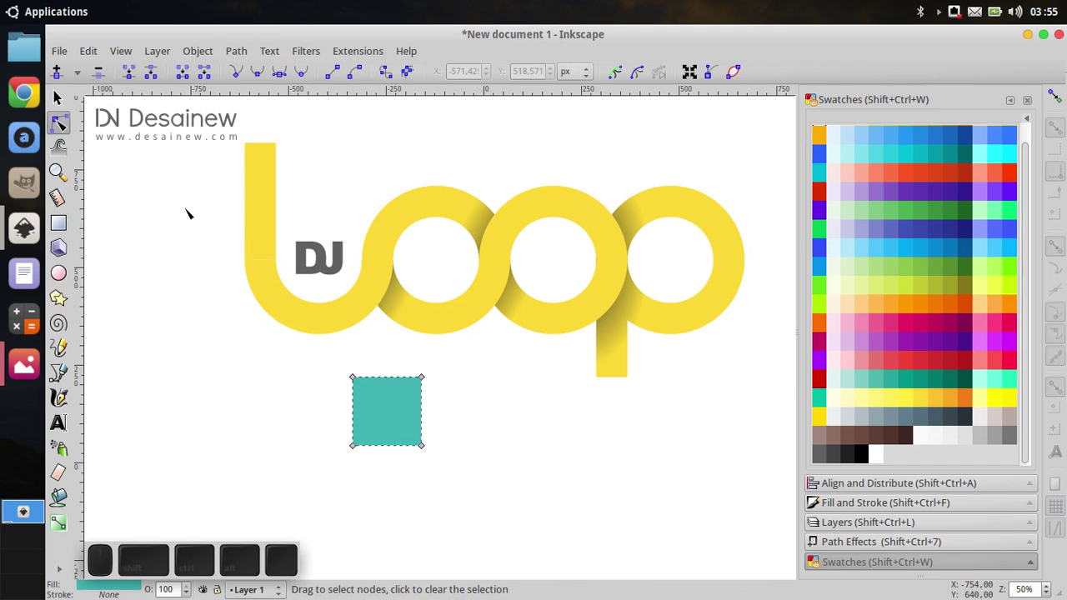
Node-edit the teal square into a right-pointing triangle for the play icon.
double_click(75, 106)
left_click(407, 424)
left_click_drag(429, 377, 554, 407)
left_click(574, 407)
left_click(365, 394)
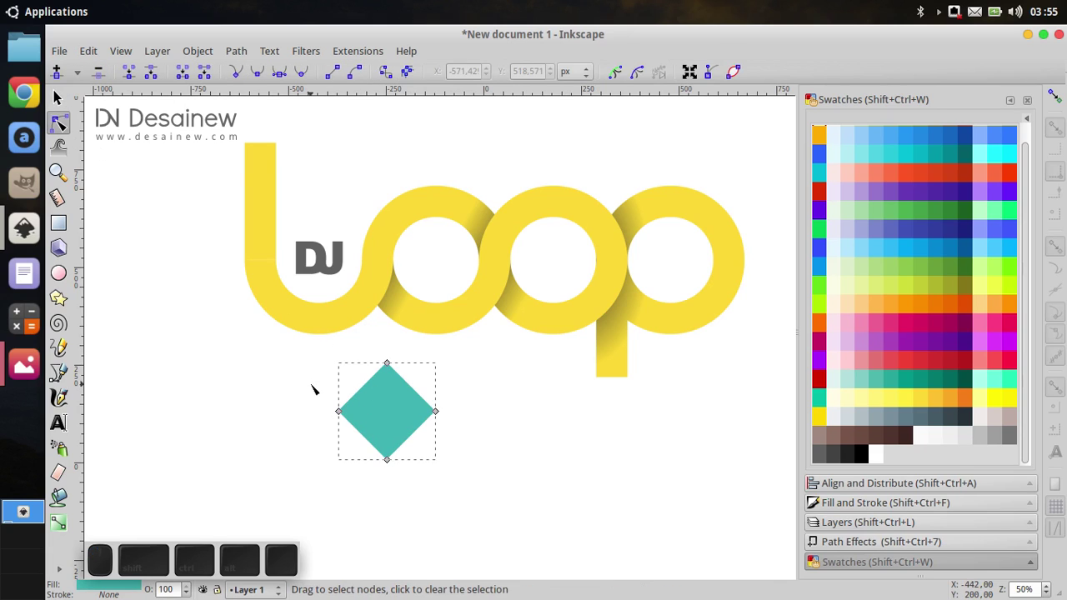
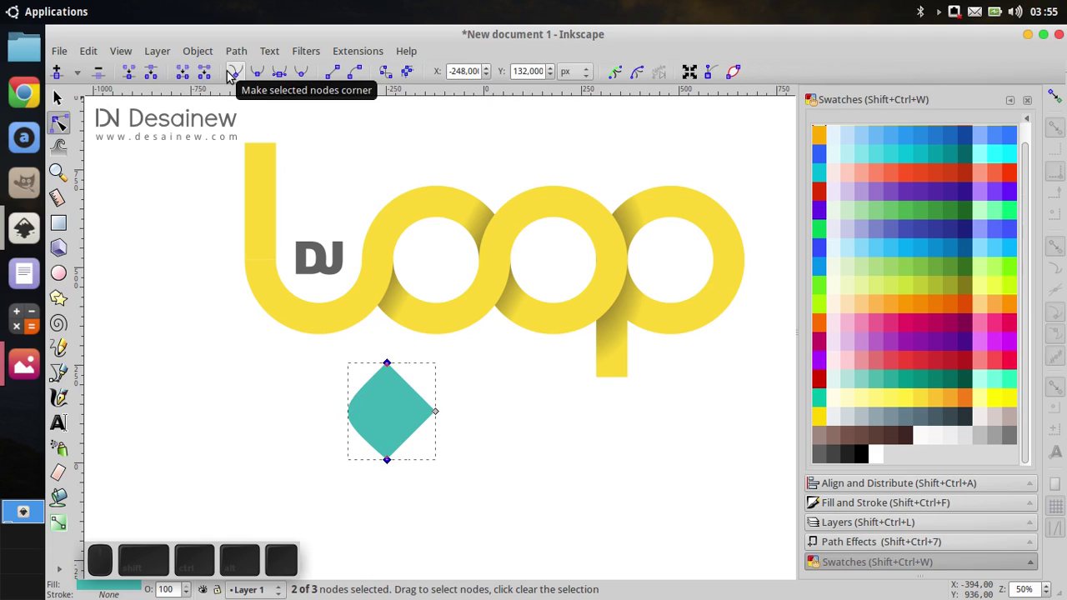
left_click(230, 74)
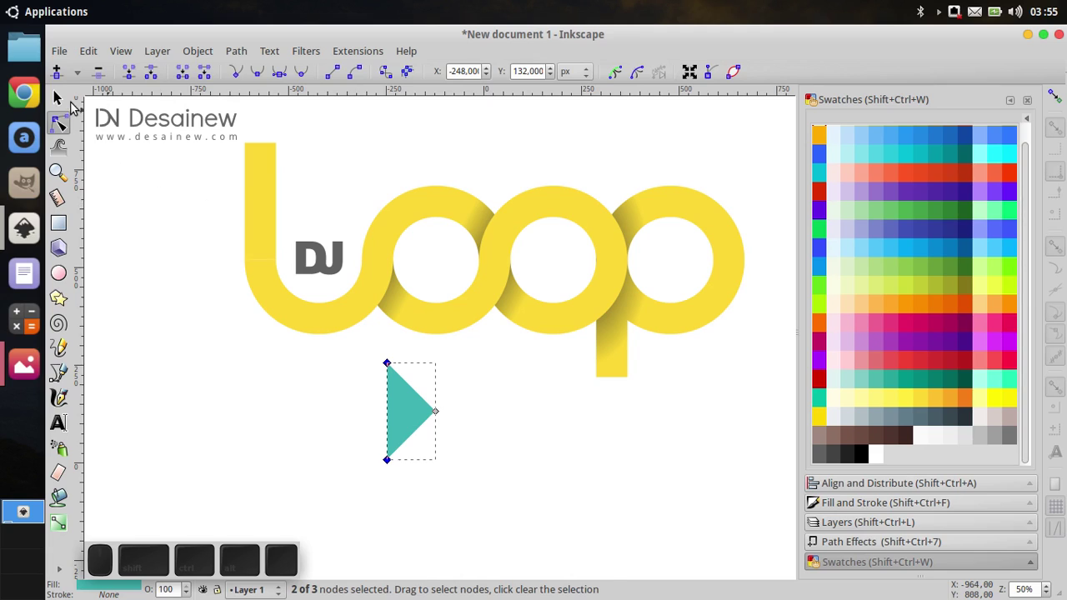
left_click(65, 104)
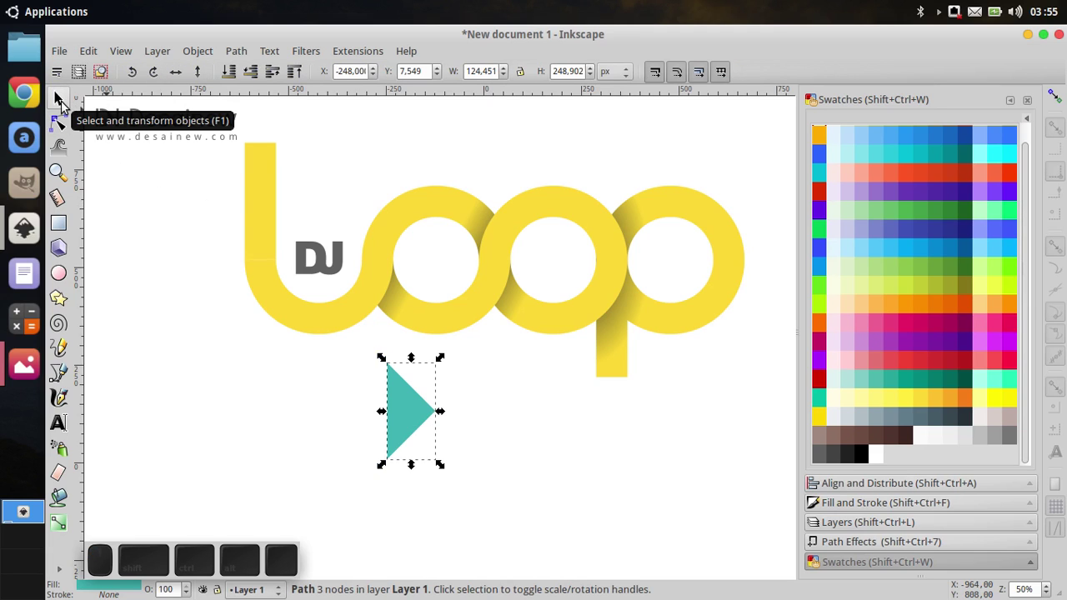
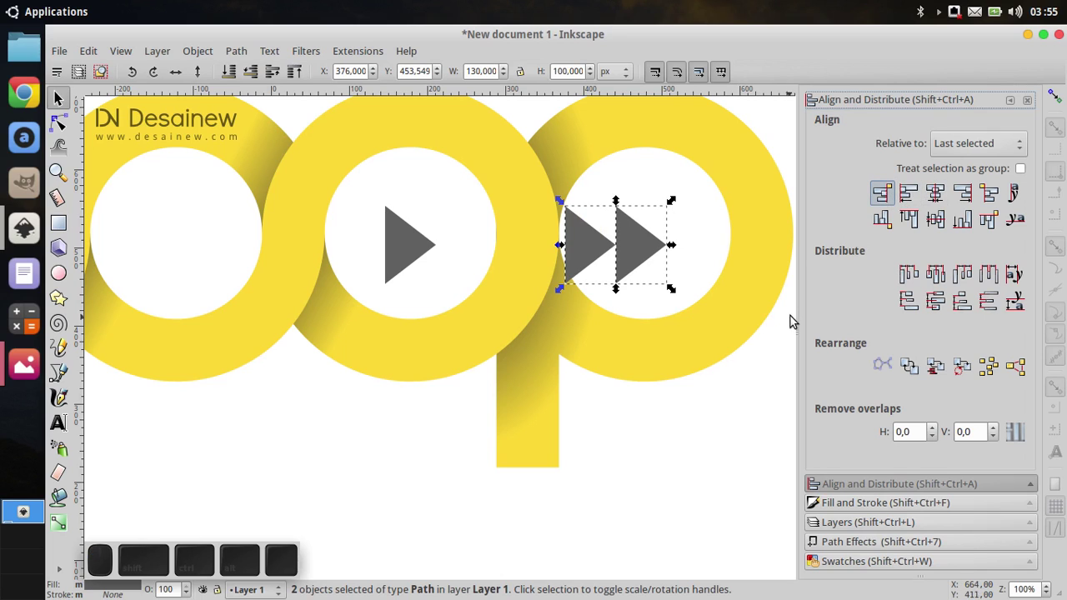
Duplicate the triangle into fast-forward and rewind pairs, flipping one horizontally, inside the outer rings.
left_click(992, 201)
left_click(630, 417)
middle_click(690, 307)
left_click(737, 317)
right_click(565, 238)
double_click(213, 55)
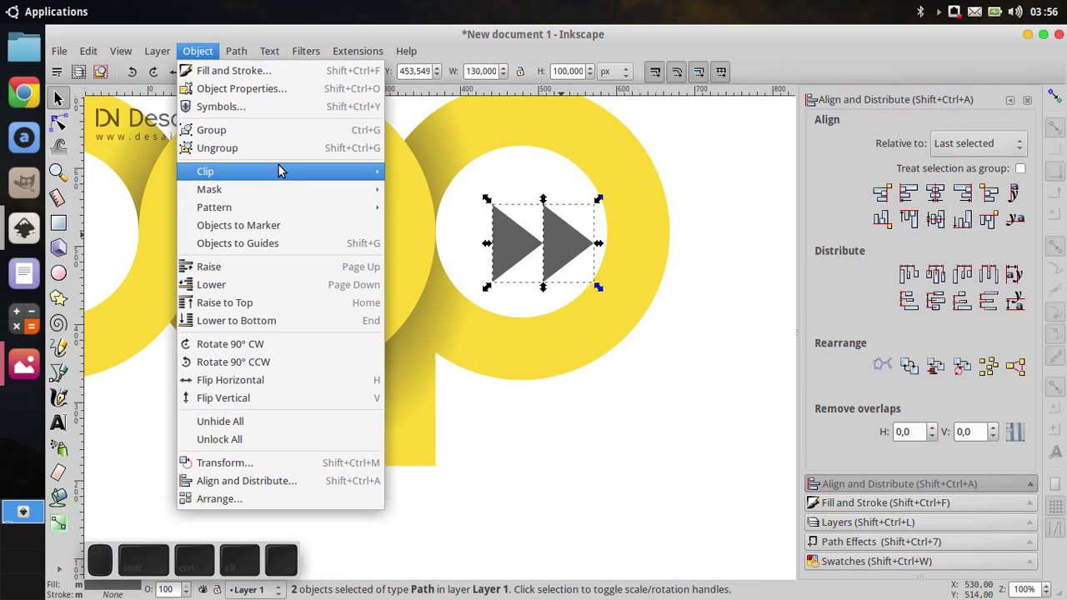
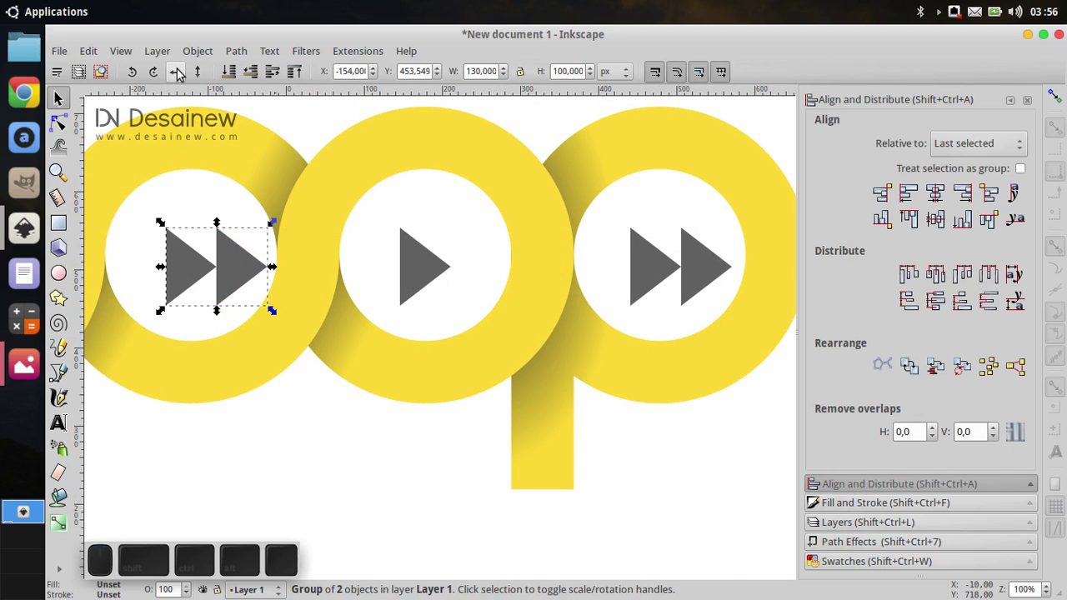
left_click(182, 74)
scroll("down", 3)
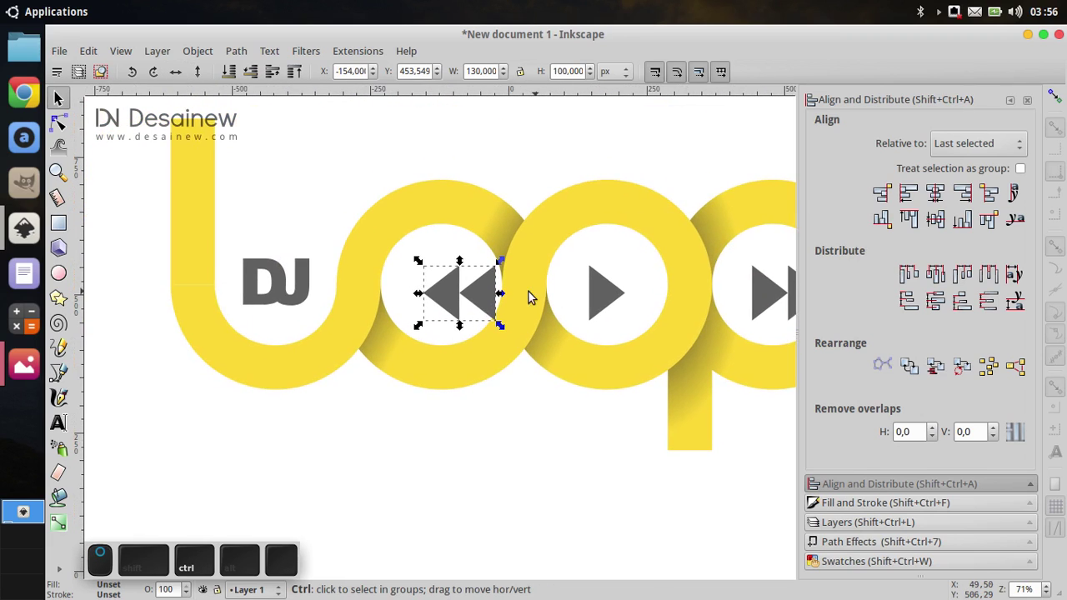
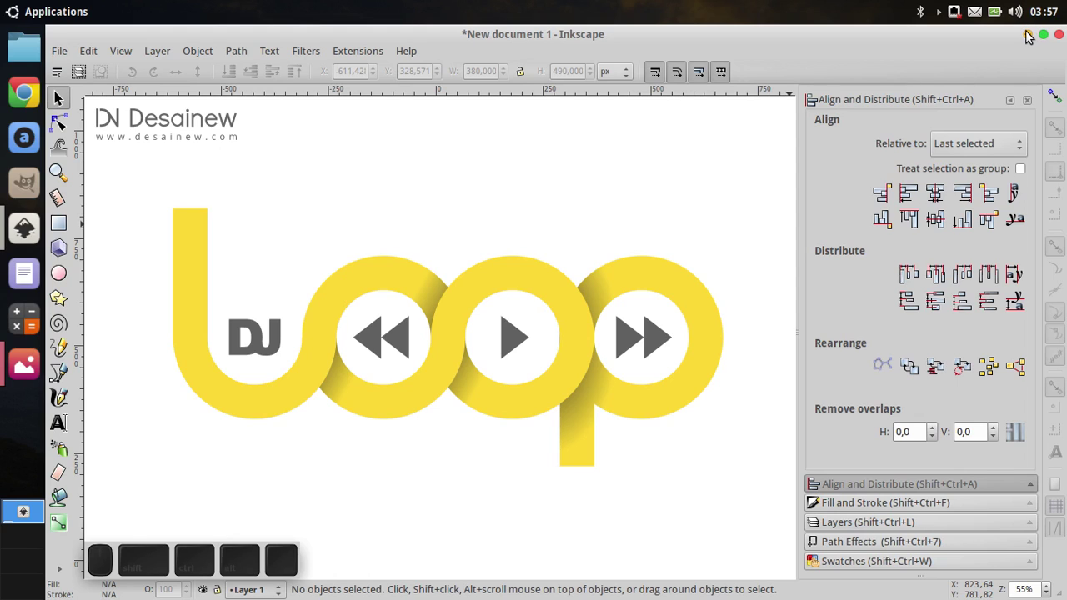
left_click(1031, 34)
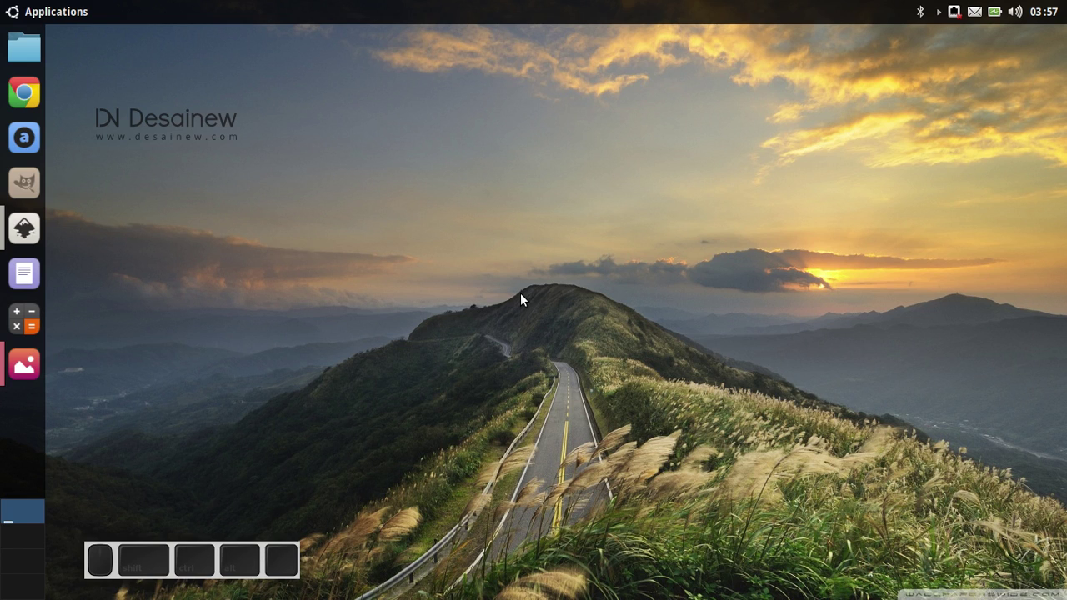
key("r")
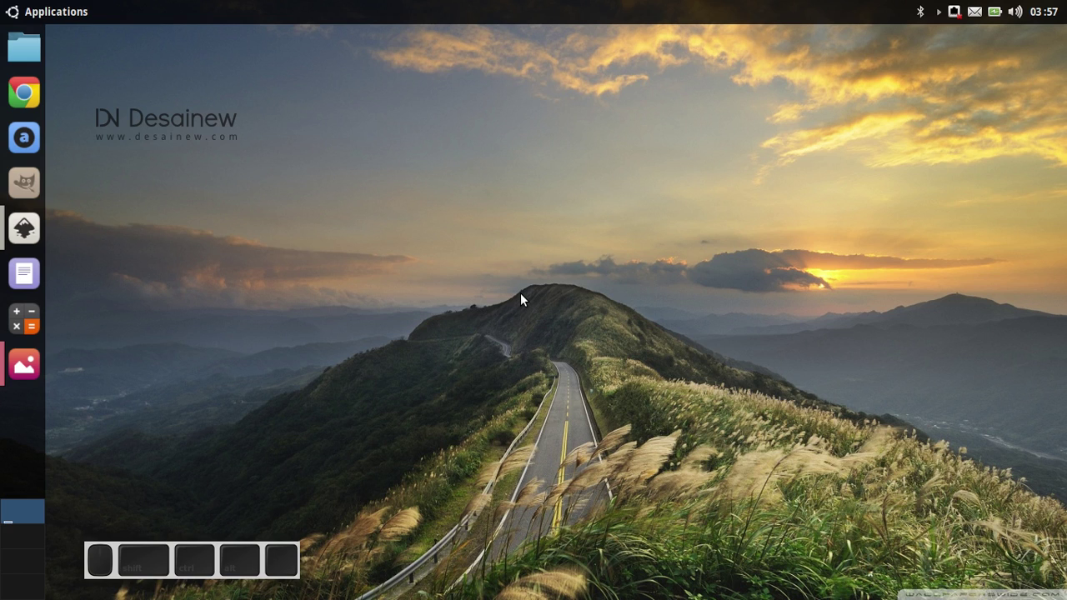